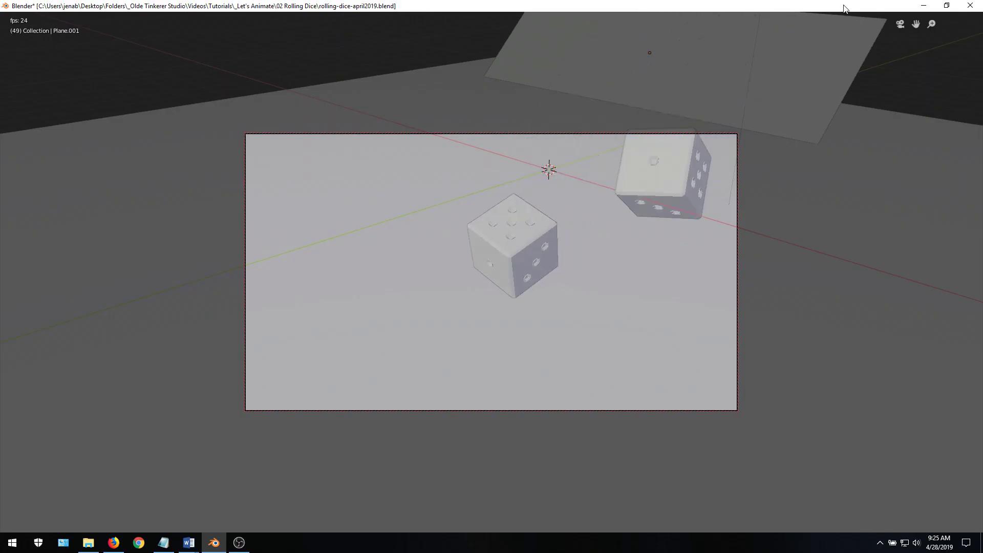
# Step: Start a fresh General scene with the default cube, camera and light
pyautogui.click(662, 175)
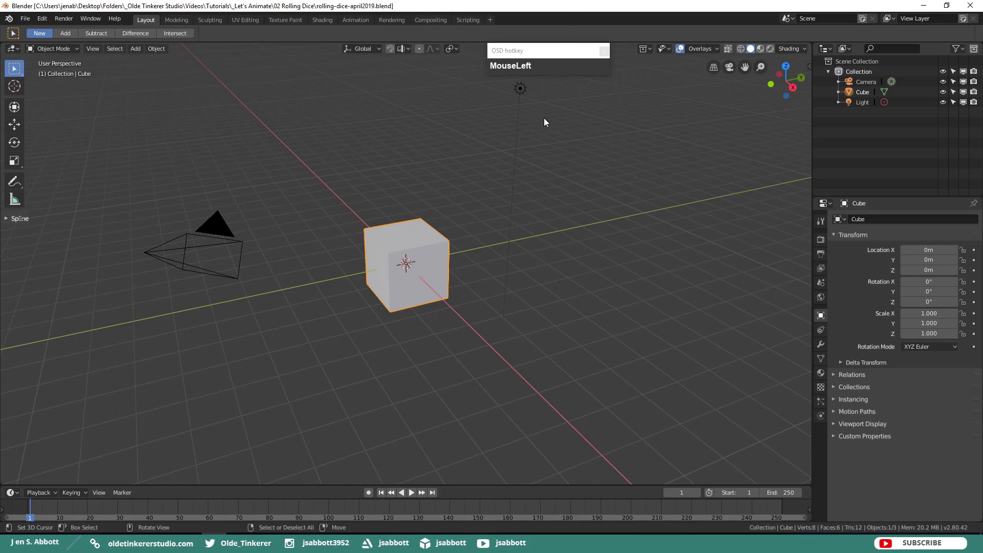
# Step: Subdivide the cube's mesh with 4 cuts in Edit Mode
pyautogui.press('Tab')
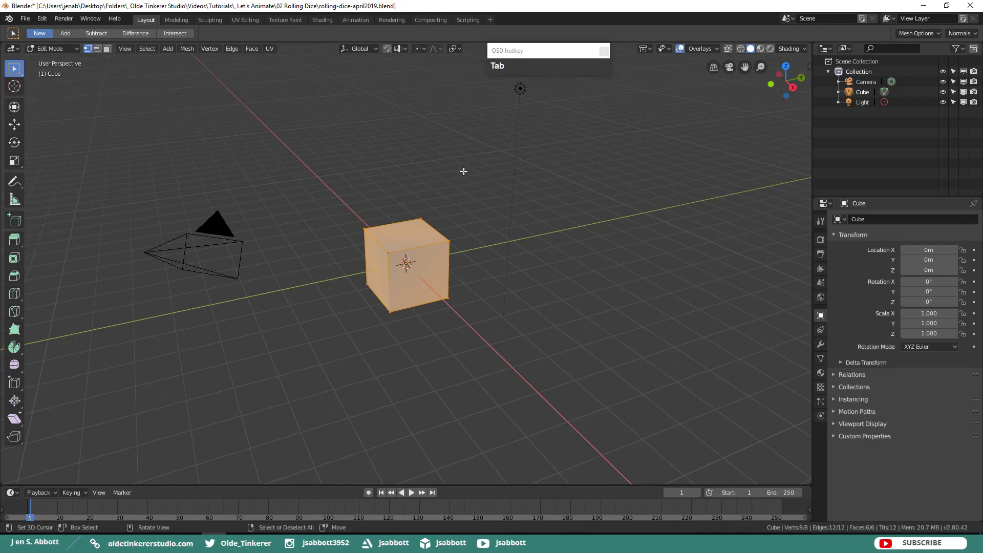
pyautogui.press('w')
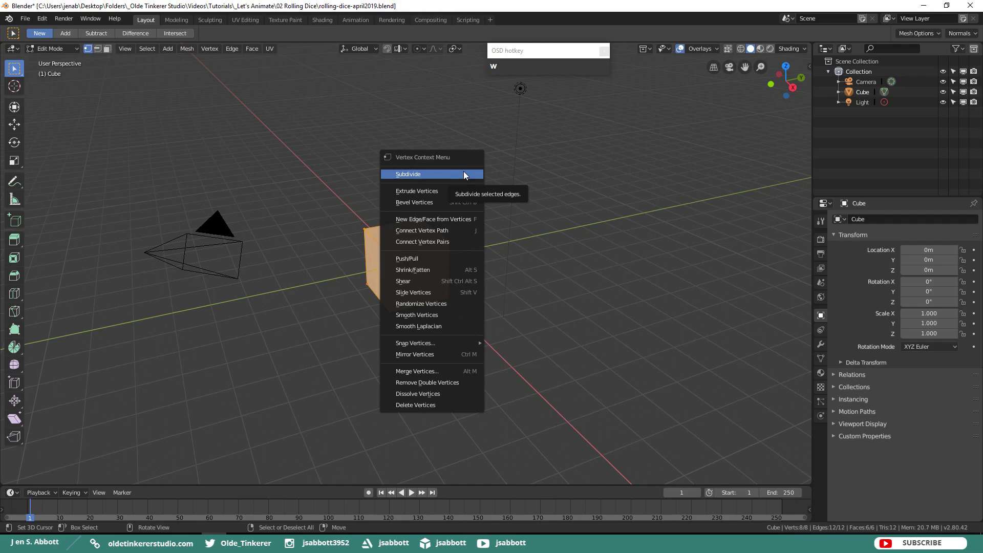
pyautogui.click(470, 173)
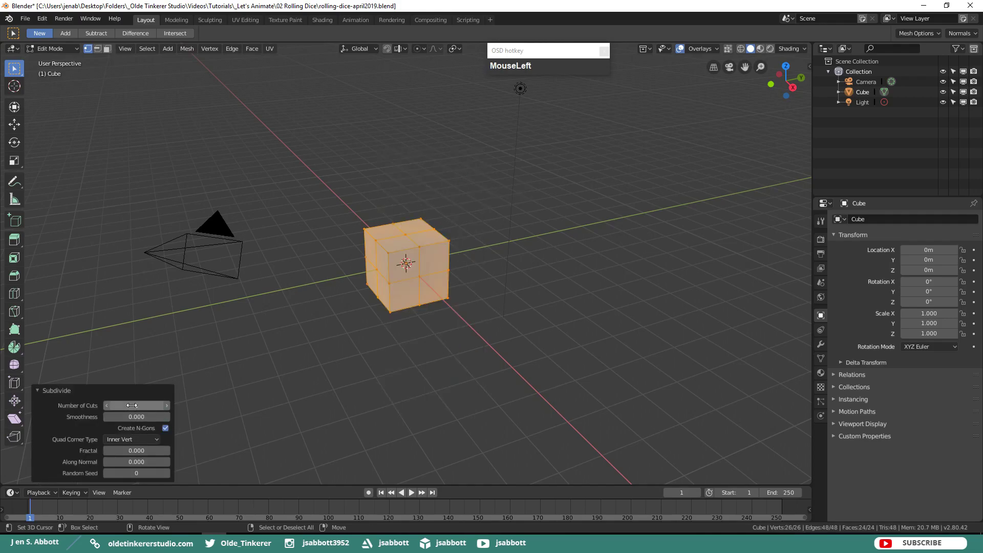
pyautogui.press('KP_4')
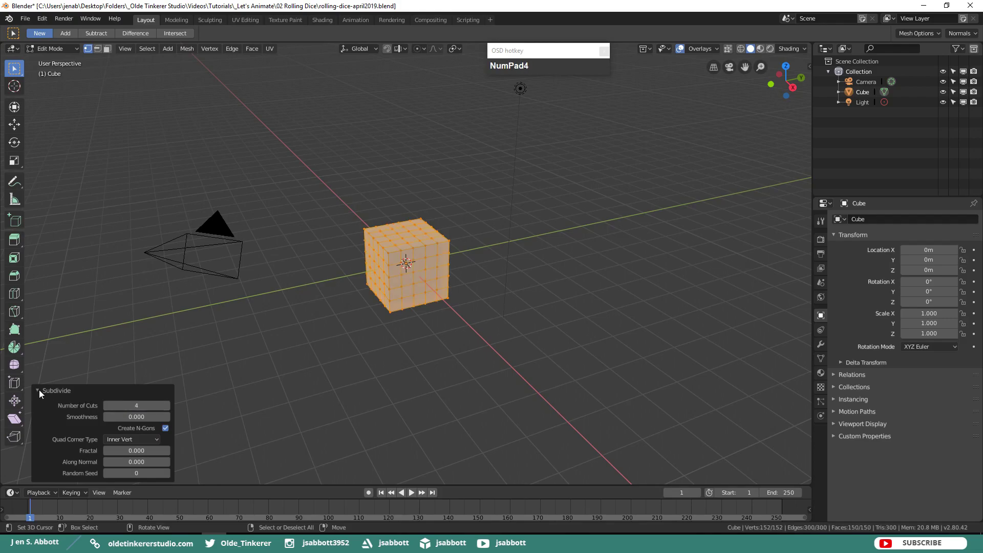
pyautogui.click(45, 392)
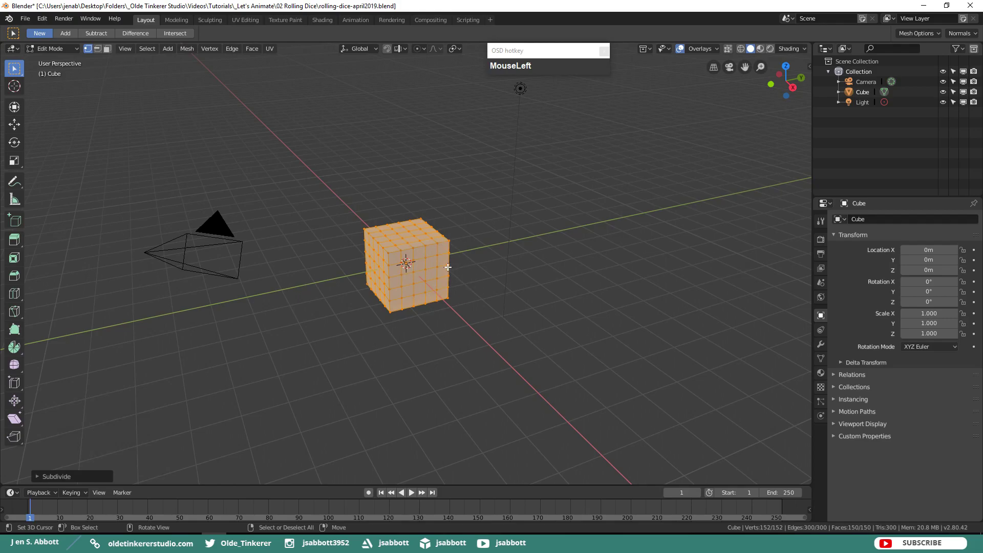
# Step: Select the two-pip pattern on the front and the three-pip pattern on the right side
pyautogui.press('3')
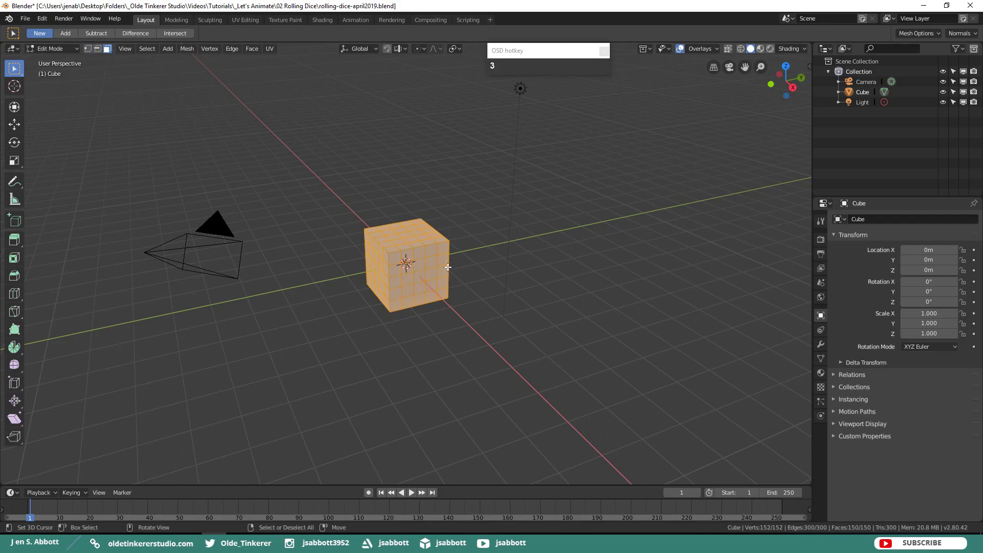
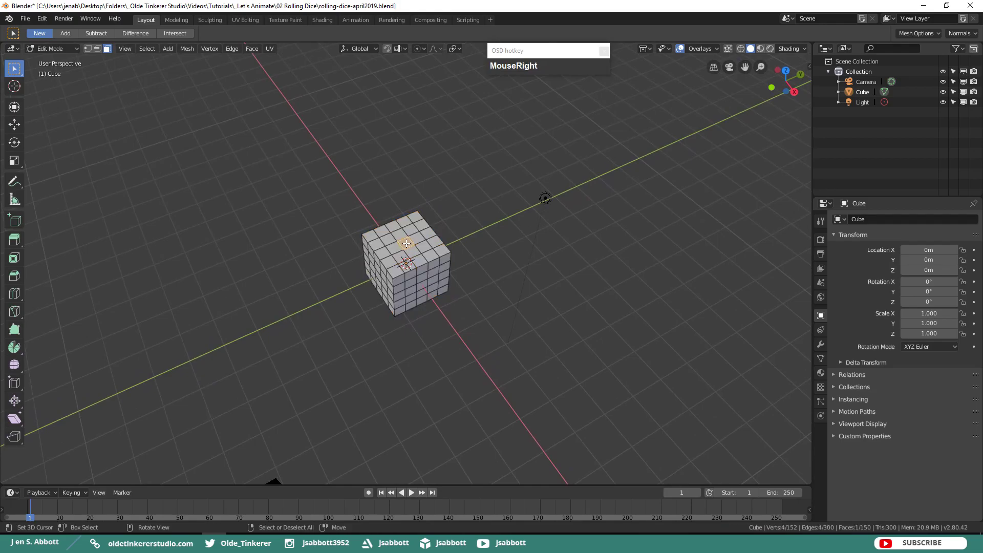
pyautogui.press('KP_1')
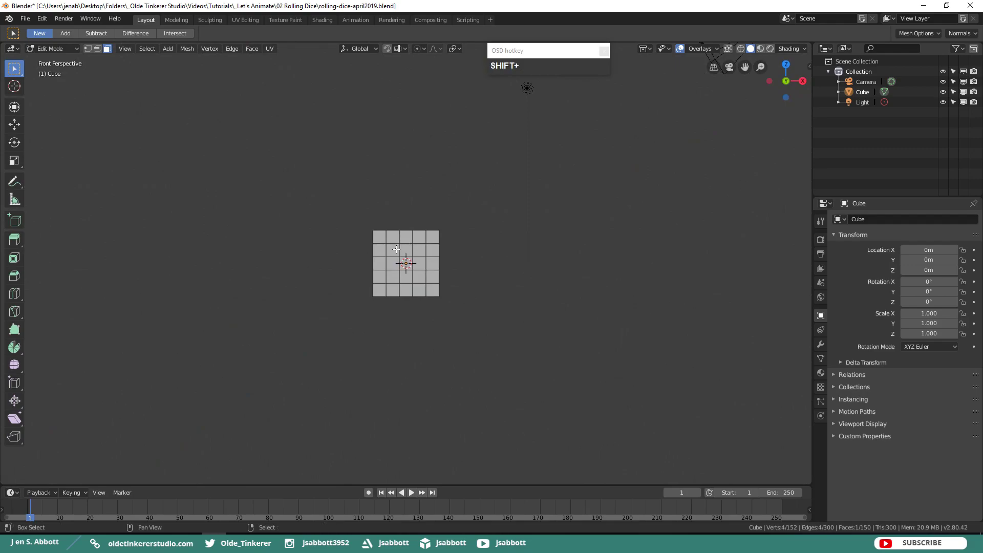
pyautogui.rightClick(398, 250)
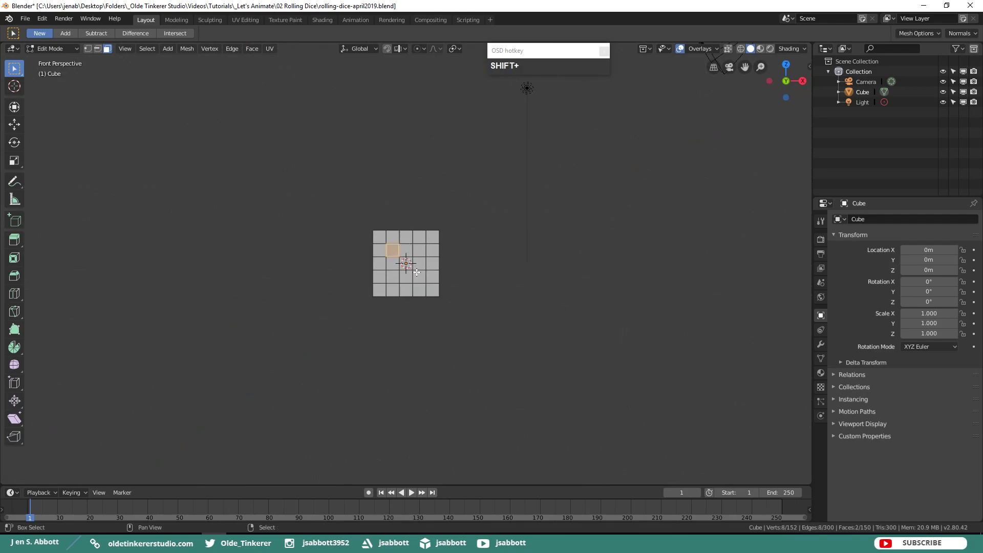
pyautogui.rightClick(420, 274)
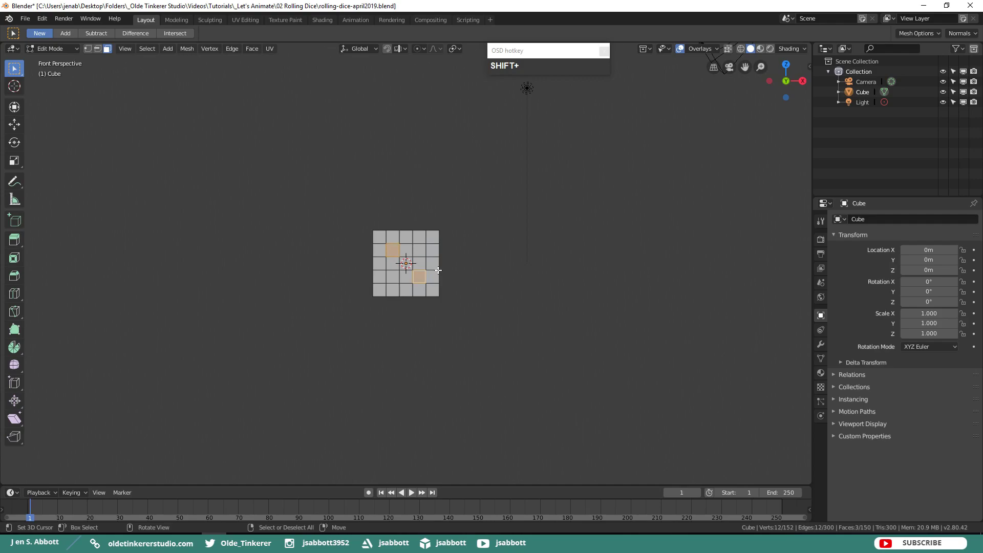
pyautogui.press('KP_3')
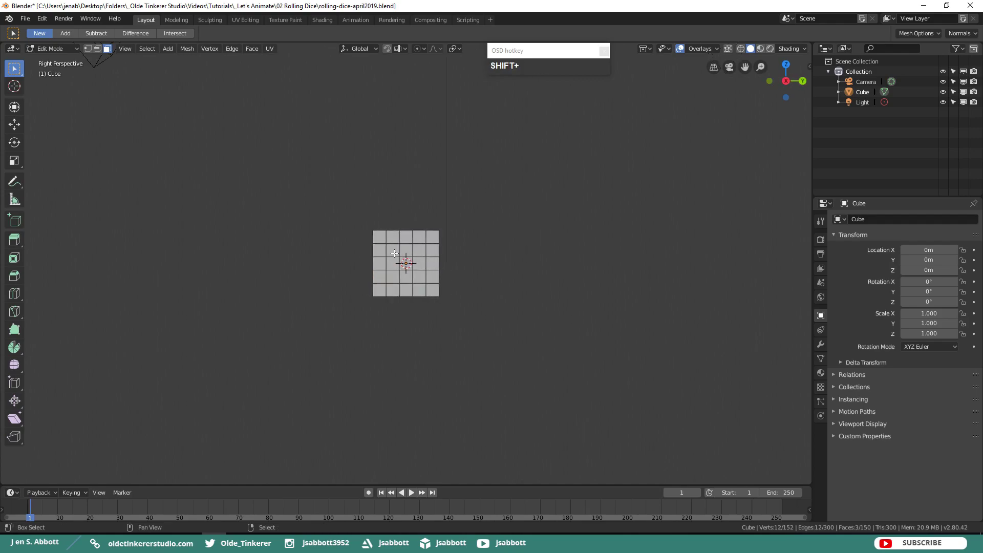
pyautogui.rightClick(395, 251)
pyautogui.rightClick(407, 260)
pyautogui.rightClick(421, 276)
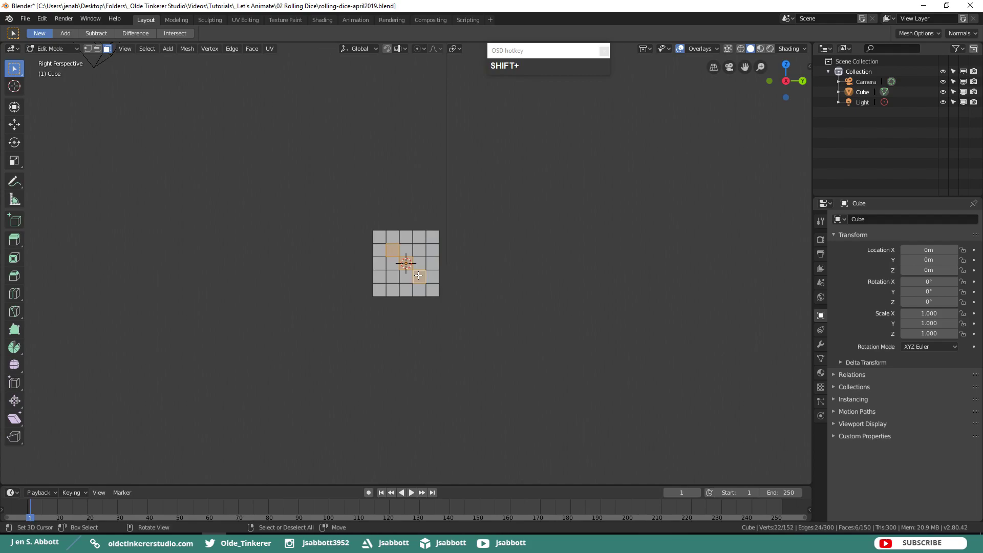
# Step: Select the five-pip pattern on the back and pip faces on the left side
pyautogui.press('KP_1')
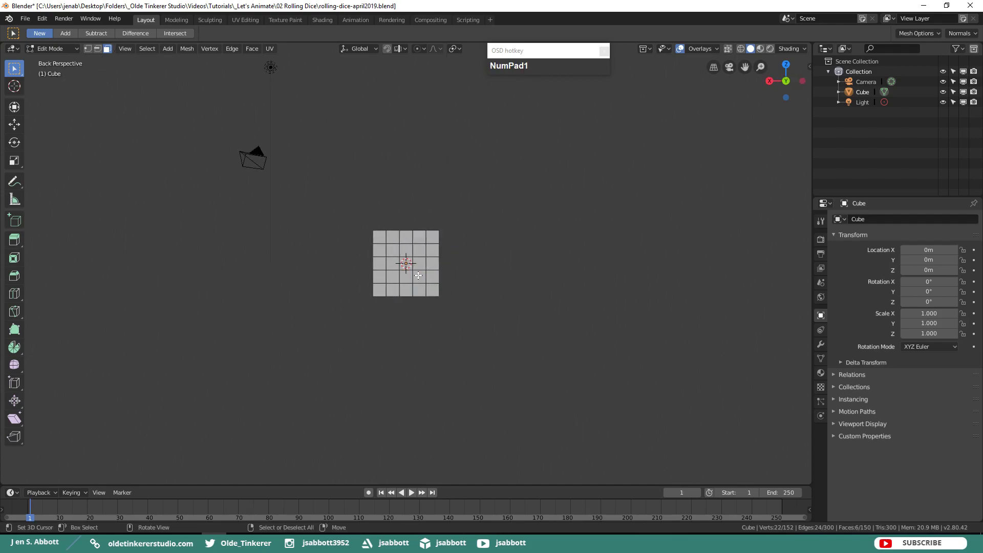
pyautogui.rightClick(399, 253)
pyautogui.rightClick(409, 261)
pyautogui.rightClick(422, 276)
pyautogui.rightClick(422, 253)
pyautogui.rightClick(392, 276)
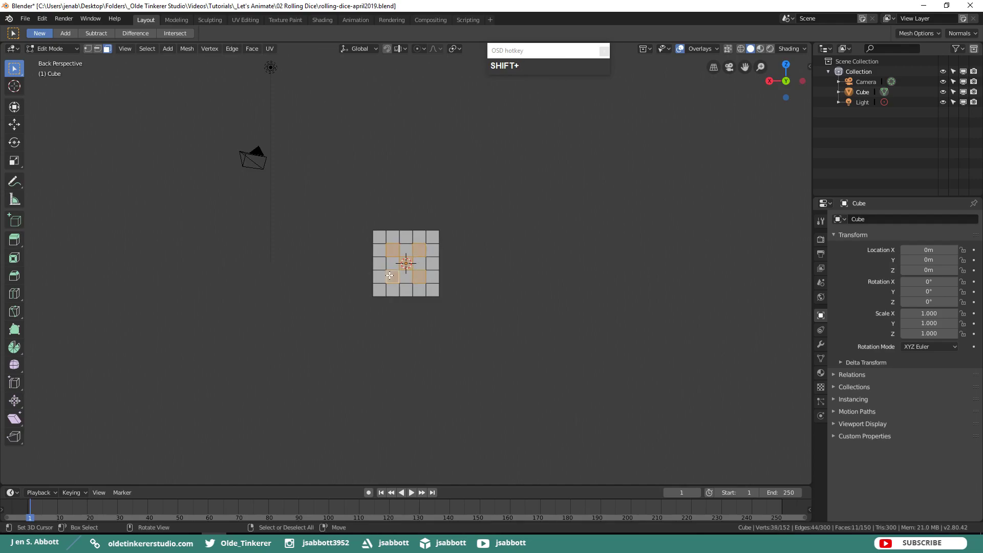
pyautogui.press('KP_3')
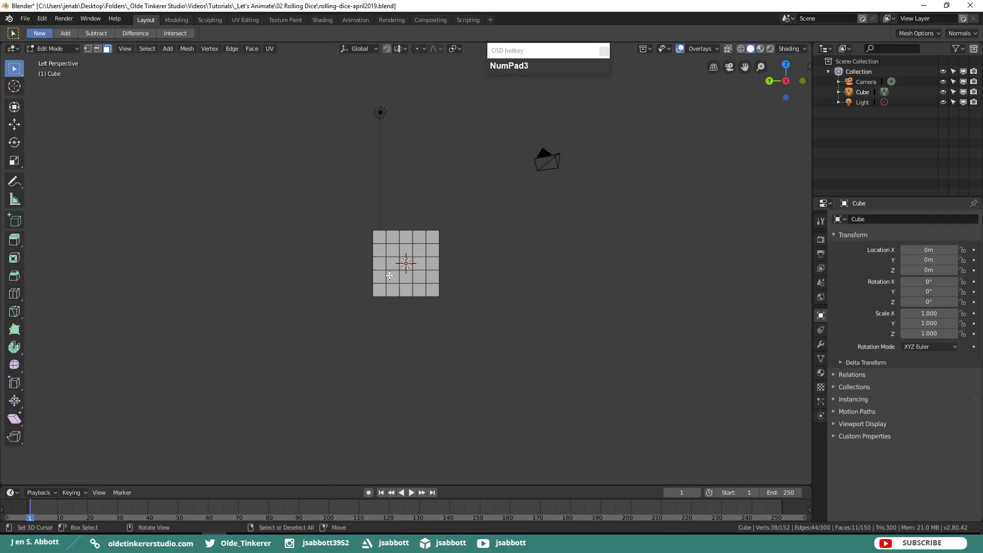
pyautogui.rightClick(396, 251)
pyautogui.rightClick(422, 251)
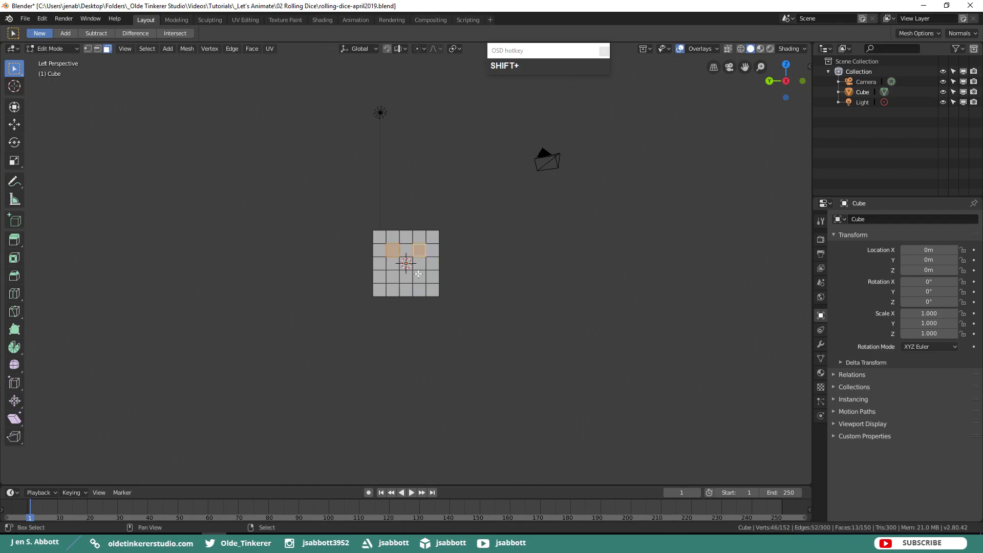
pyautogui.rightClick(397, 277)
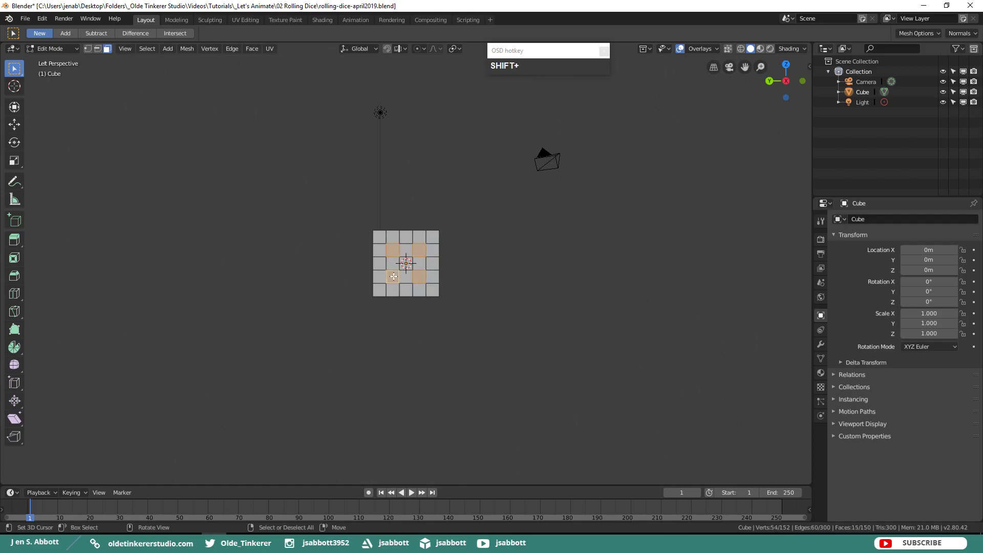
# Step: Select the pip faces on the cube's underside
pyautogui.press('KP_7')
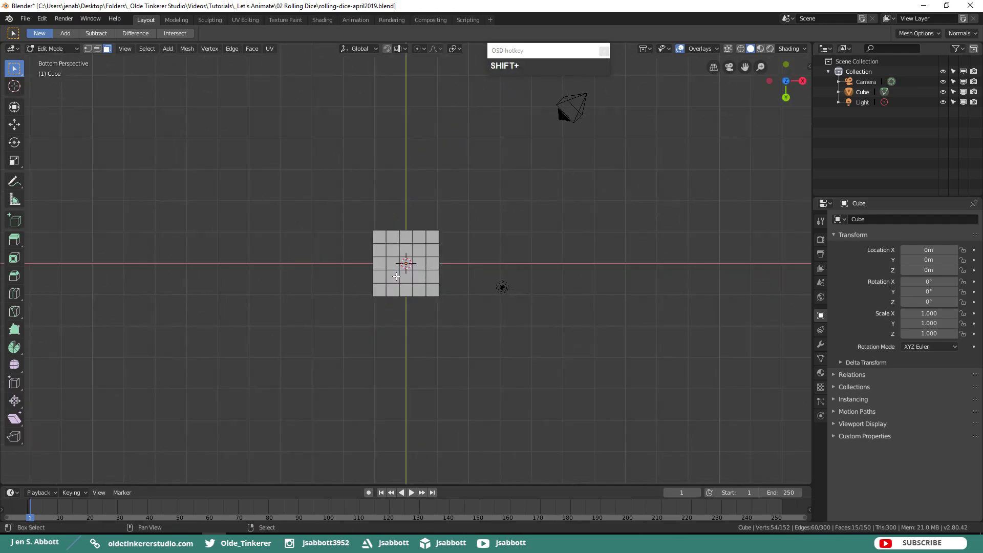
pyautogui.rightClick(399, 250)
pyautogui.rightClick(407, 250)
pyautogui.rightClick(422, 249)
pyautogui.rightClick(423, 274)
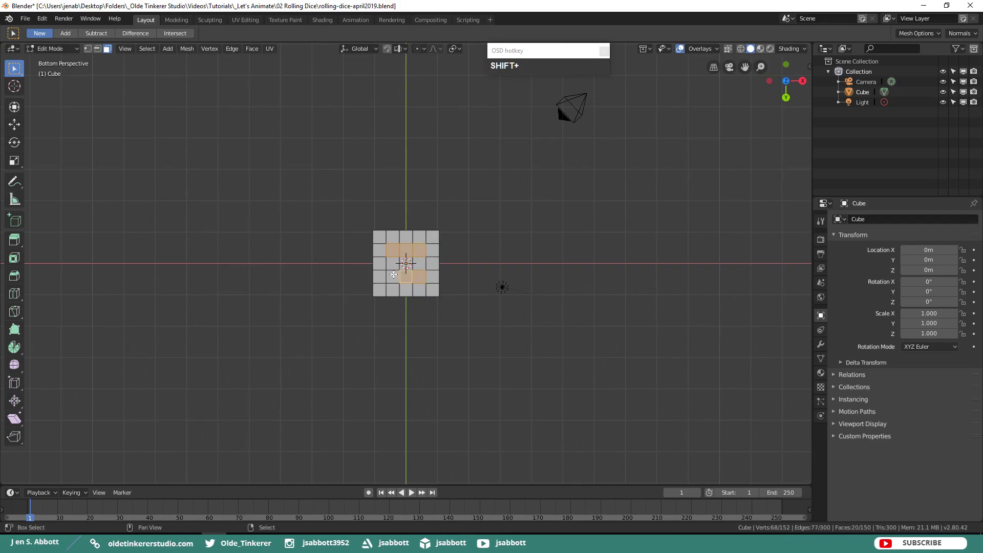
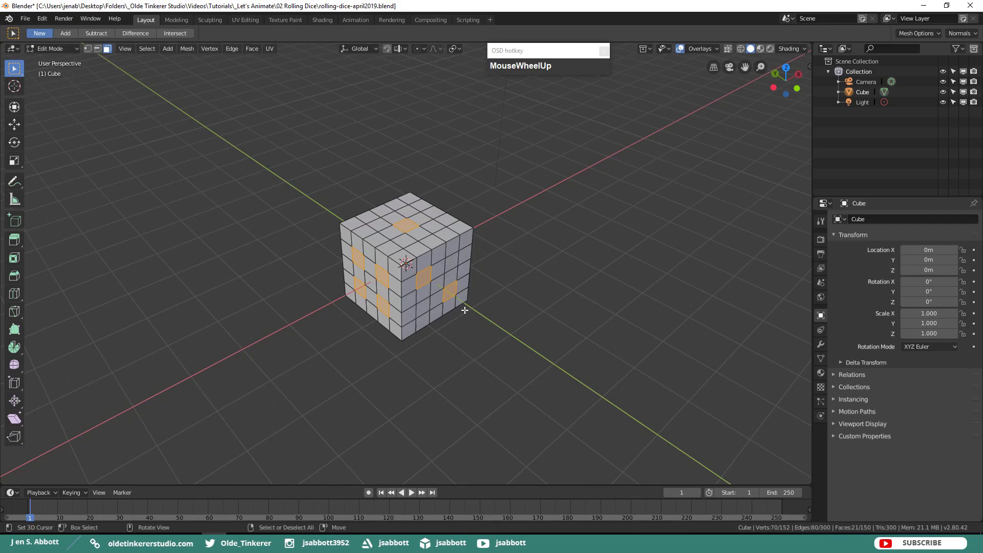
# Step: Inset the selected pip faces into smaller squares within their grid cells
pyautogui.press('i')
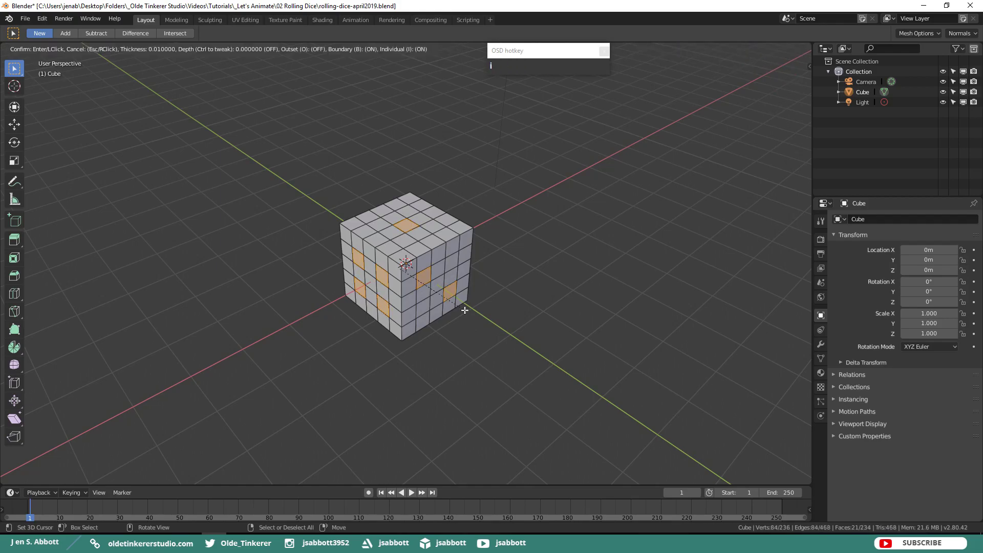
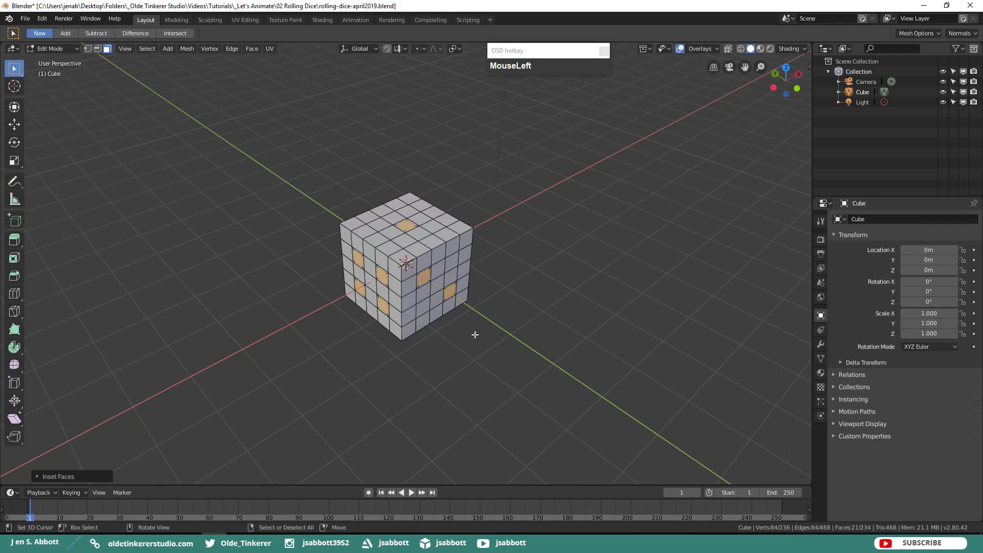
# Step: Extrude the pip faces inward along their normals, then select the whole mesh
pyautogui.press('ctrl+e')
pyautogui.press('alt+e')
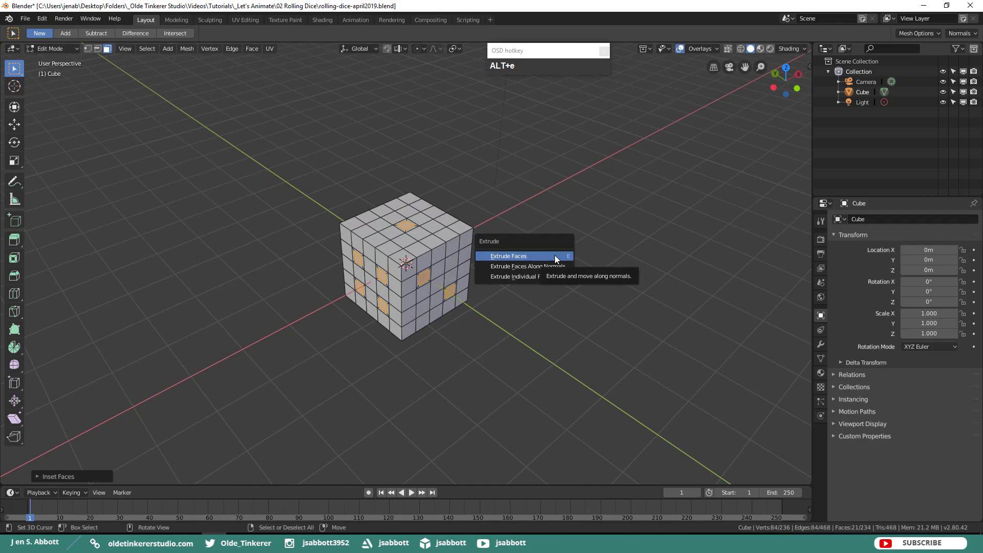
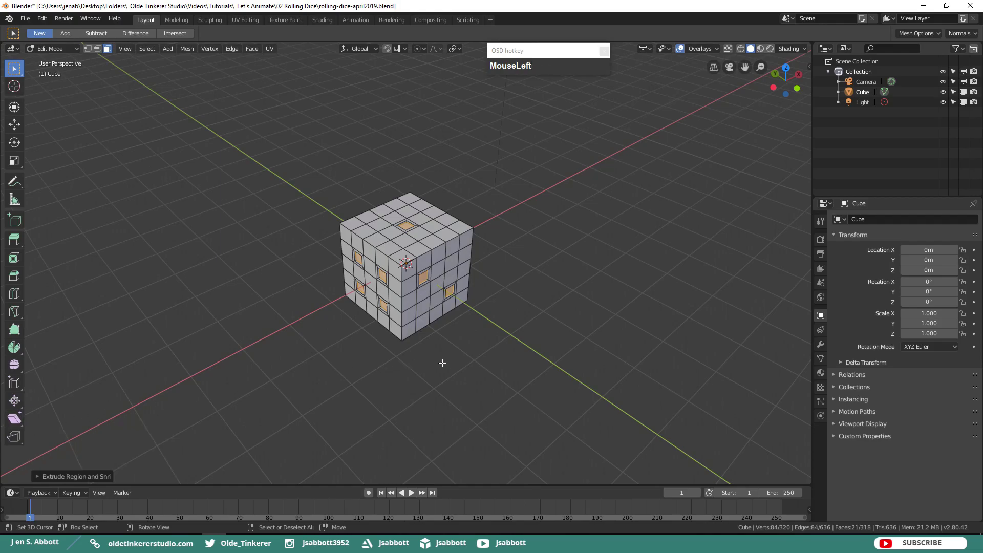
pyautogui.press('a')
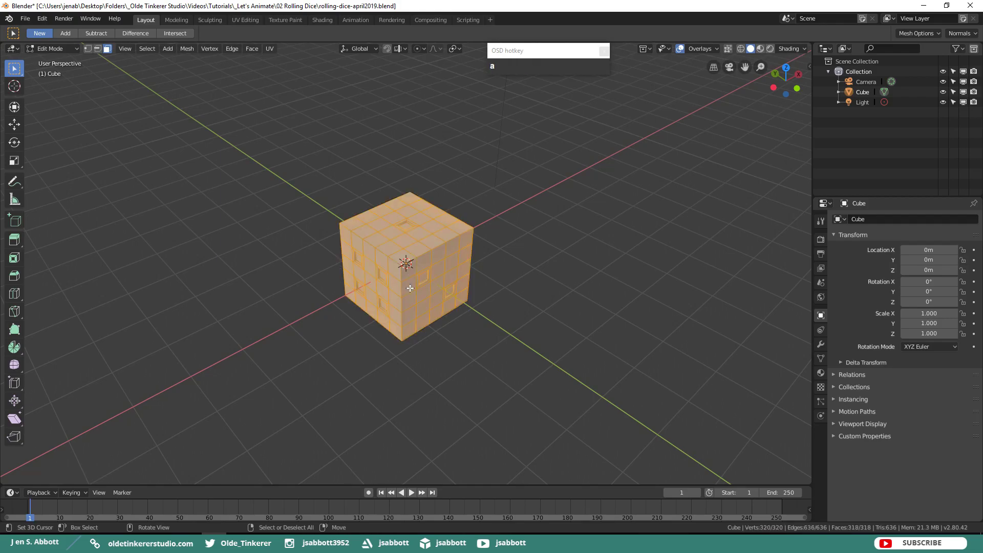
# Step: Bevel every edge of the cube with a small offset
pyautogui.press('ctrl+b')
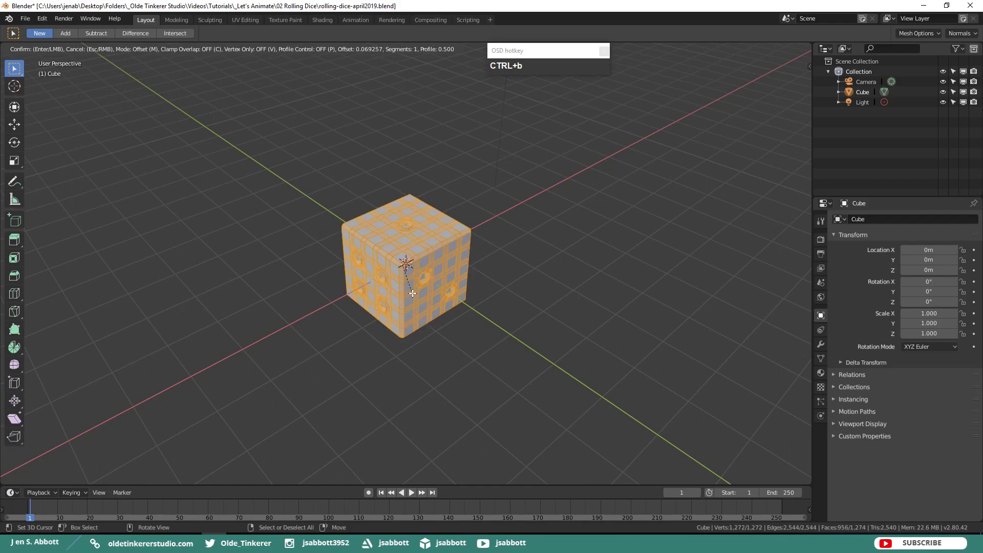
pyautogui.click(416, 294)
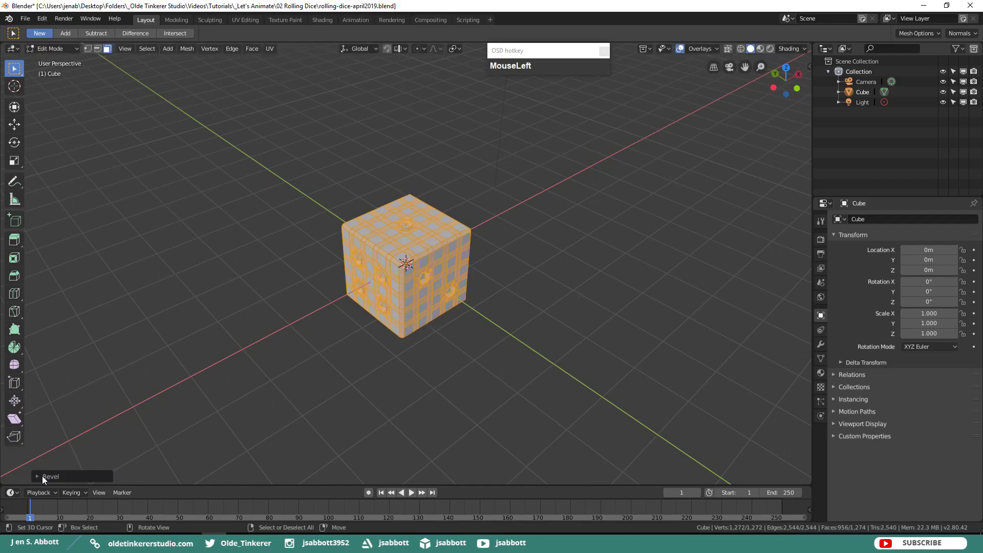
# Step: Set the cube material's base colour to hex 699FE7 light blue
pyautogui.moveTo(40, 480); pyautogui.dragTo(923, 185)
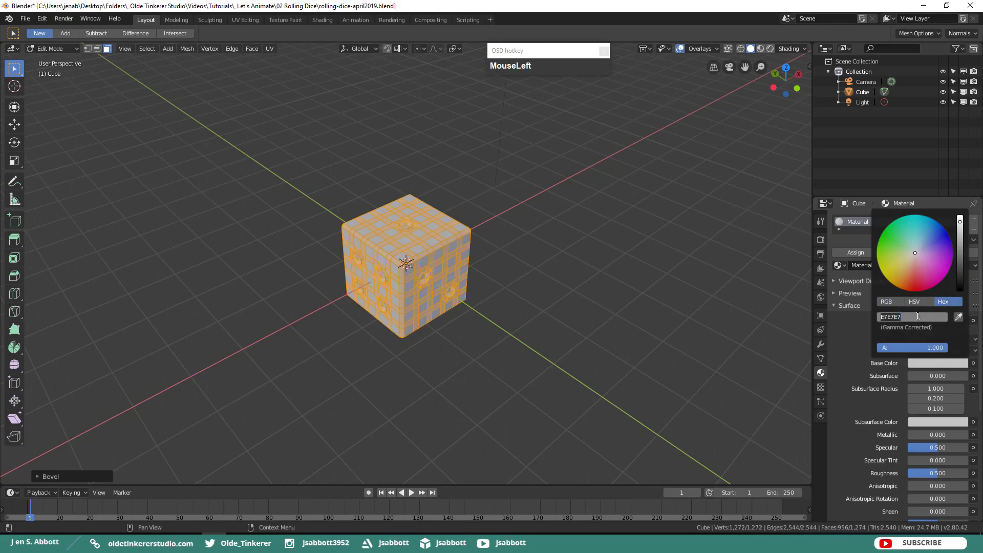
pyautogui.press('KP_6')
pyautogui.press('KP_9')
pyautogui.press('f')
pyautogui.press('e')
pyautogui.press('KP_7')
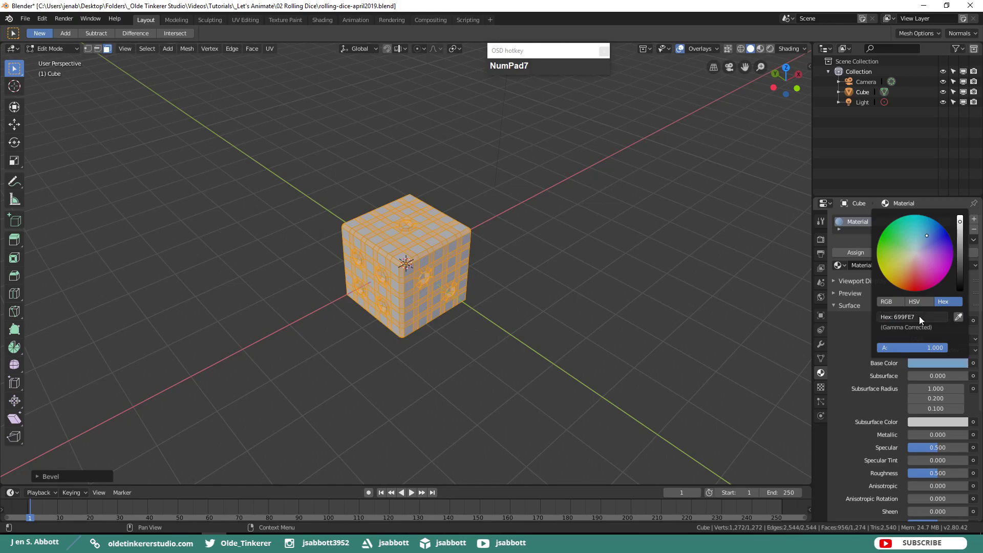
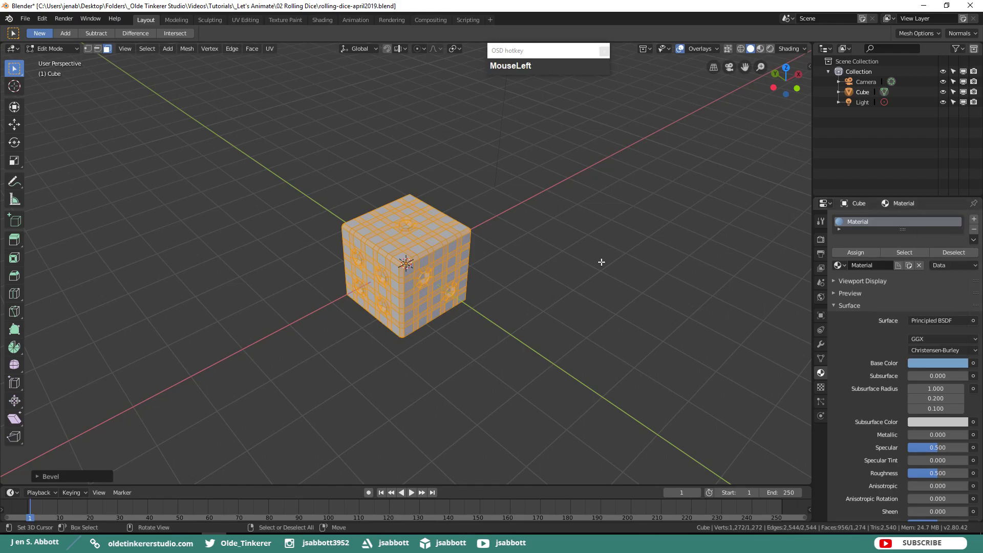
# Step: Preview the die with Rendered viewport shading
pyautogui.press('z')
pyautogui.click(608, 206)
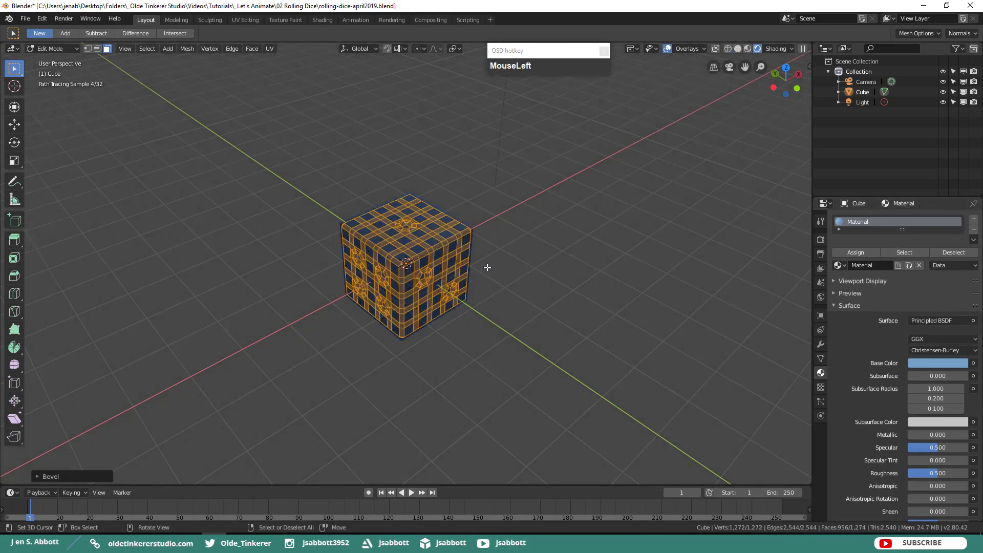
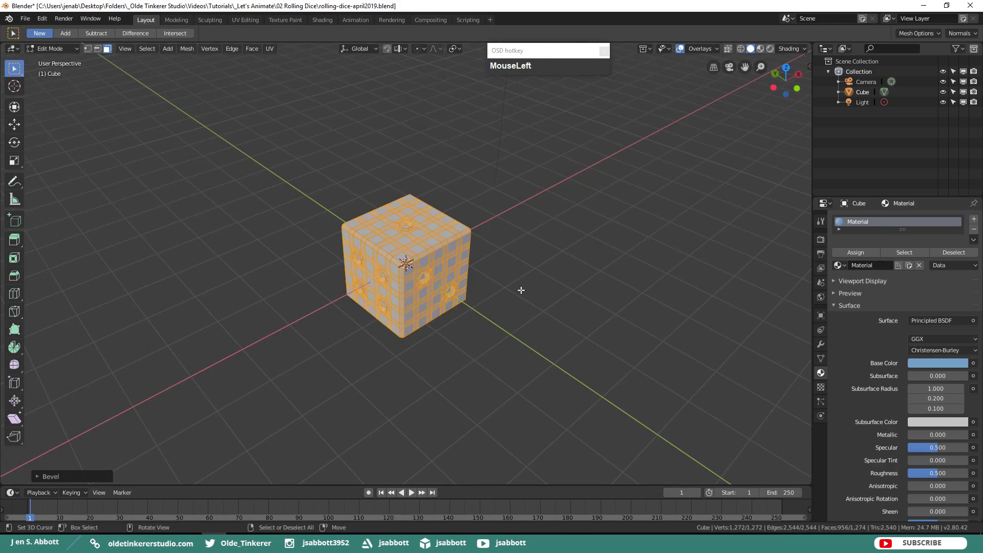
# Step: Deselect everything and select the recessed pip centre faces across the die's sides
pyautogui.press('alt+a')
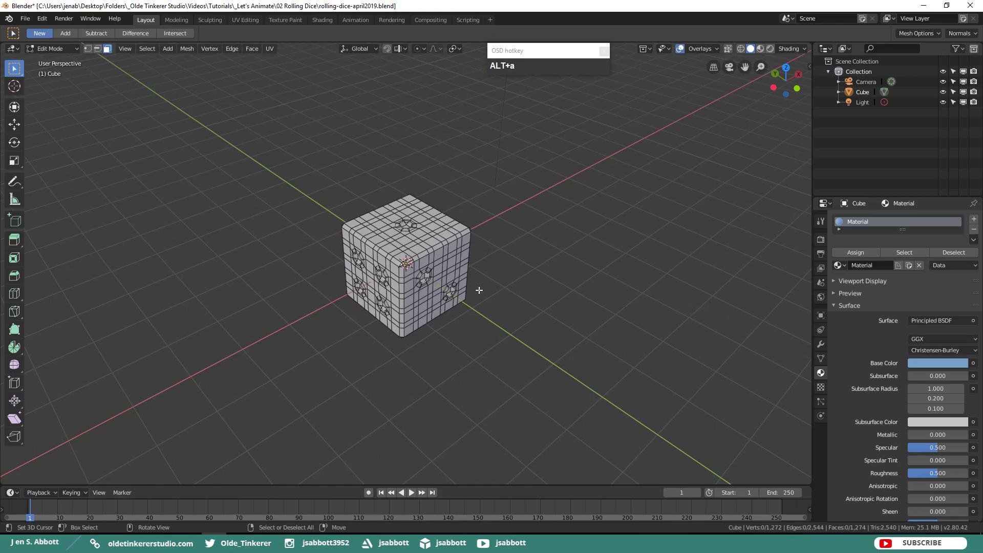
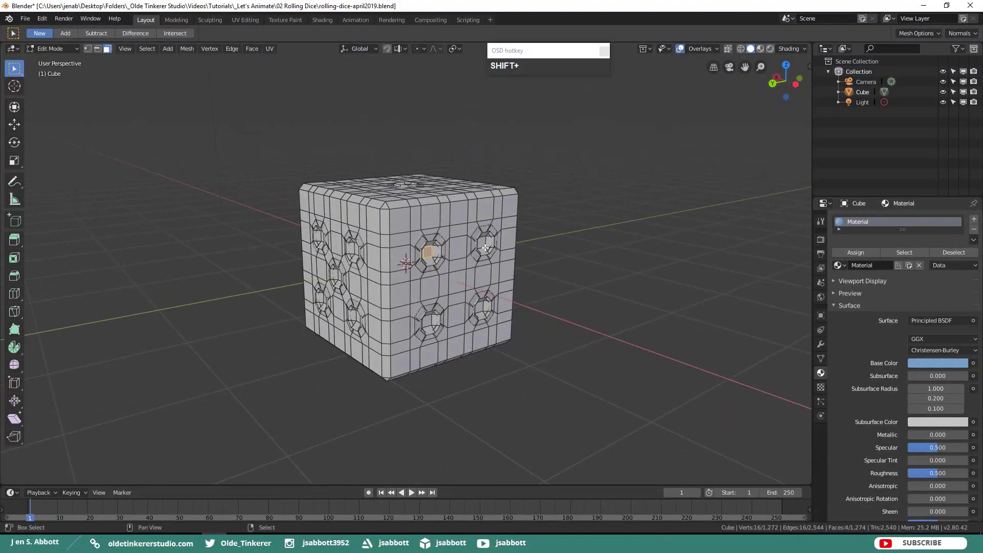
pyautogui.rightClick(486, 245)
pyautogui.rightClick(485, 307)
pyautogui.rightClick(431, 323)
pyautogui.middleClick(358, 303)
pyautogui.rightClick(444, 259)
pyautogui.rightClick(489, 244)
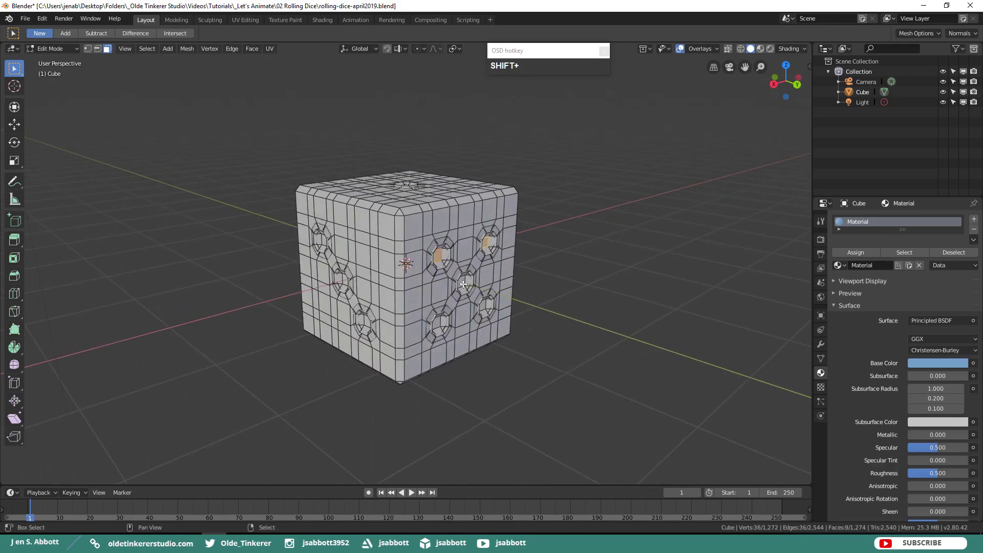
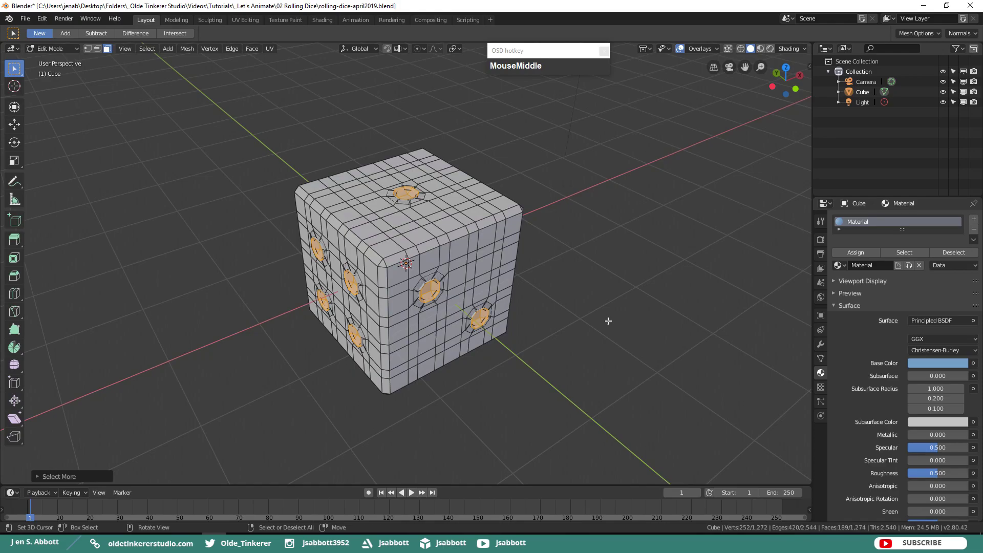
# Step: Add Material.001 with base colour hex 424242 and assign it to the pip faces
pyautogui.click(975, 222)
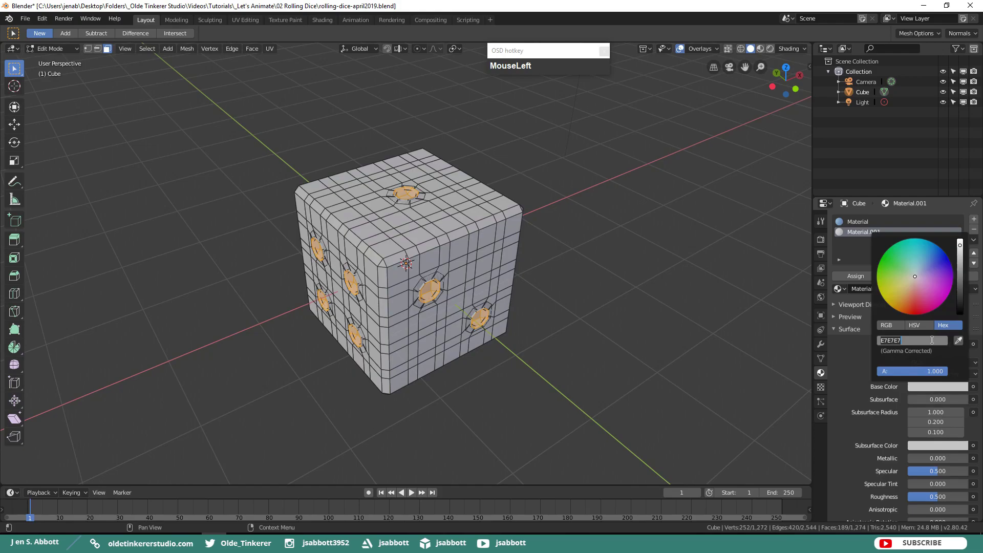
pyautogui.press('KP_4')
pyautogui.press('KP_2')
pyautogui.press('KP_4')
pyautogui.press('KP_2')
pyautogui.press('KP_4')
pyautogui.press('KP_2')
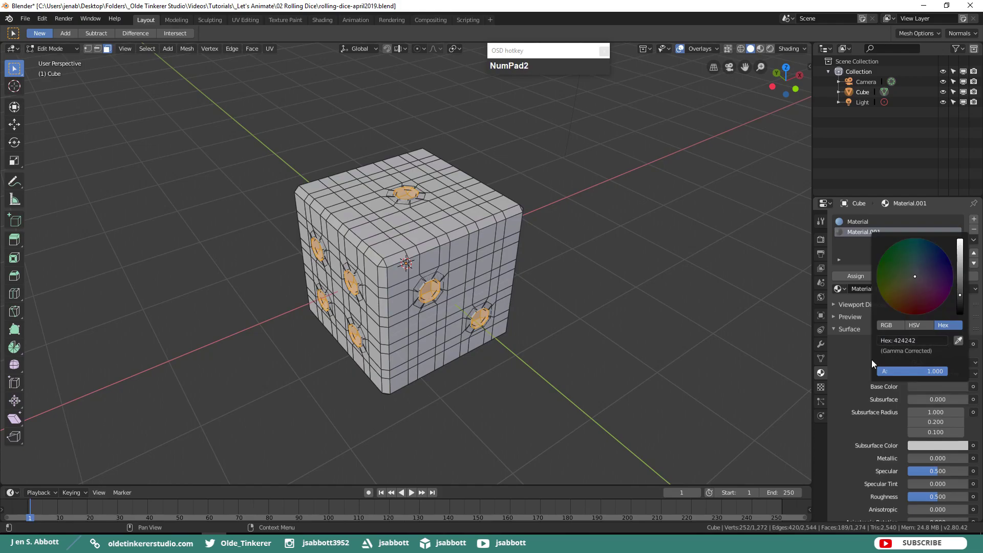
pyautogui.click(854, 368)
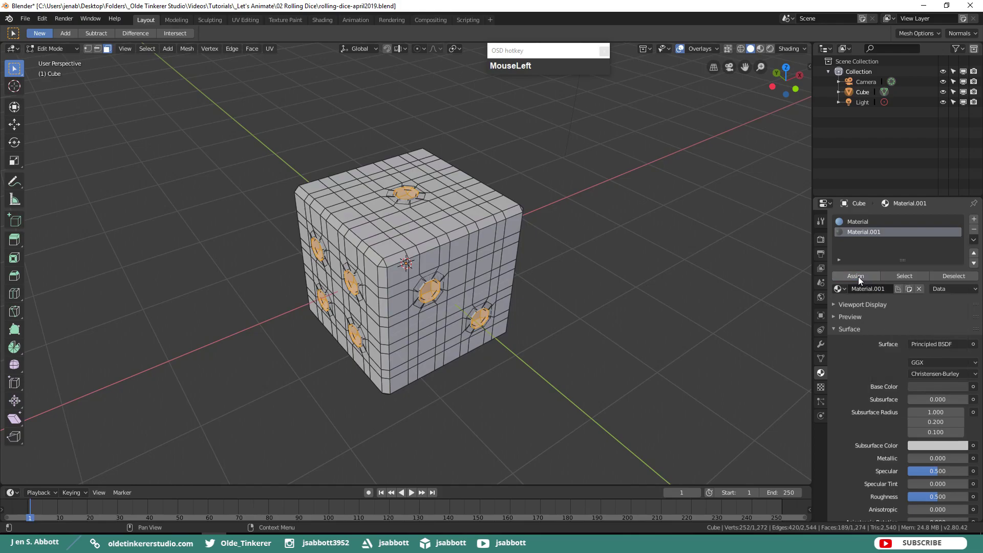
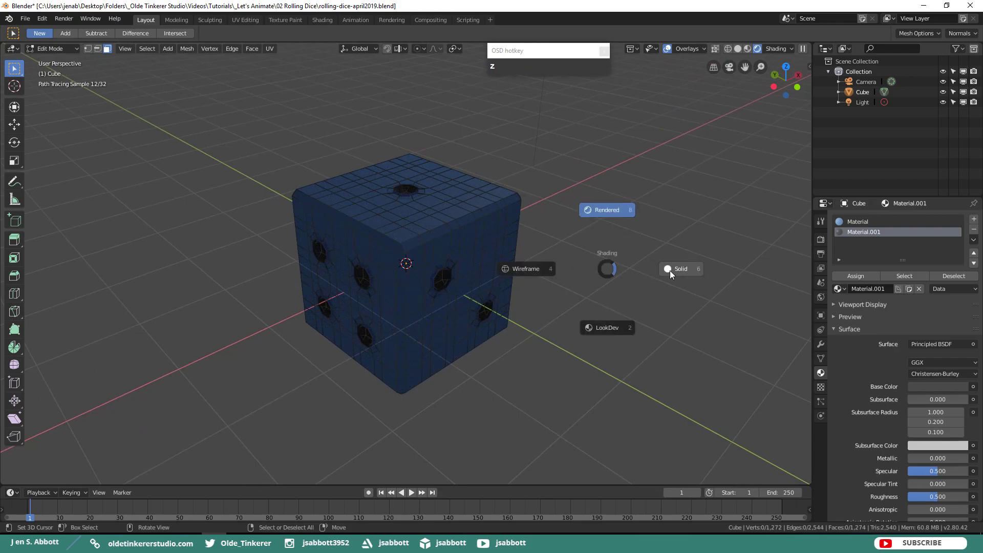
# Step: Return the viewport to Solid shading after checking the rendered die
pyautogui.click(682, 275)
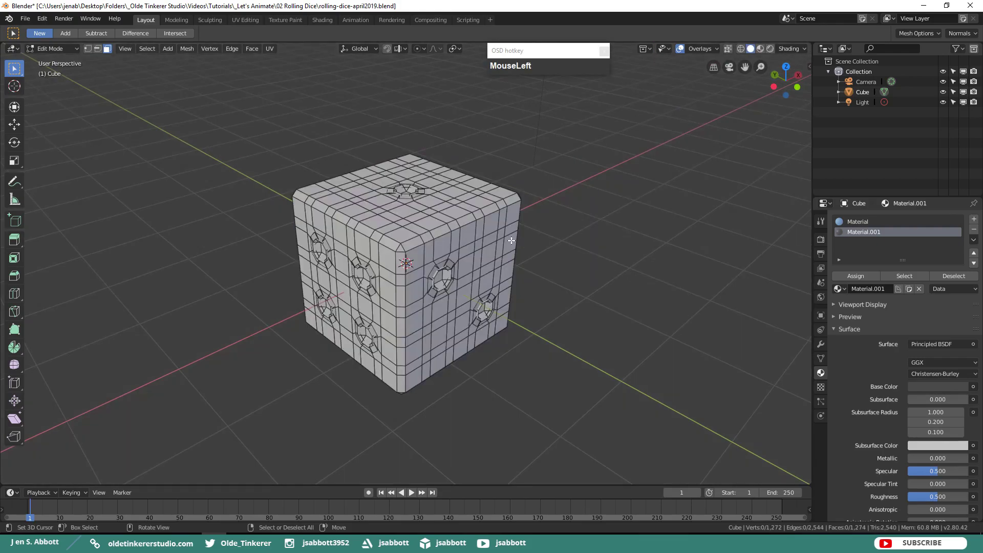
# Step: Scale the entire die mesh by a factor of .75 and return to Object Mode
pyautogui.press('a')
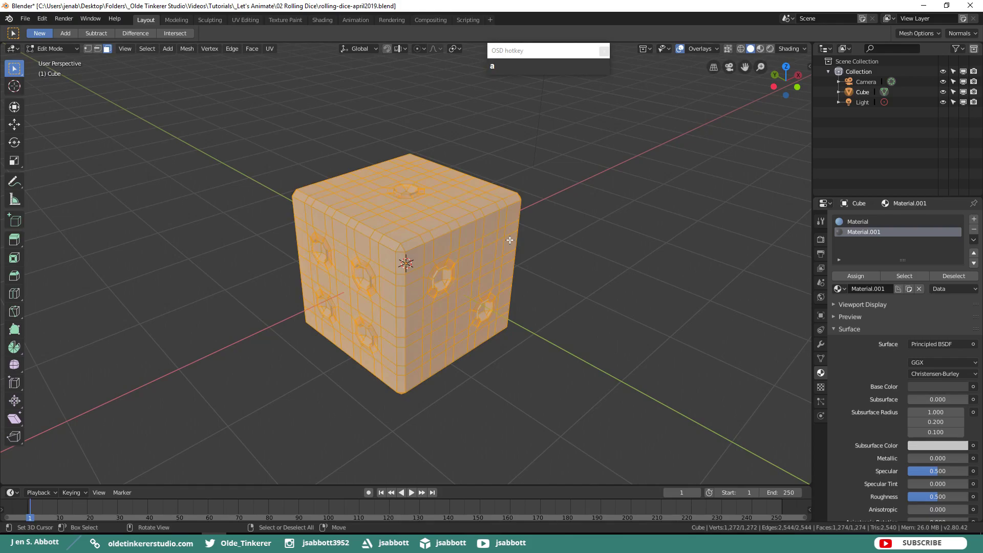
pyautogui.press('s')
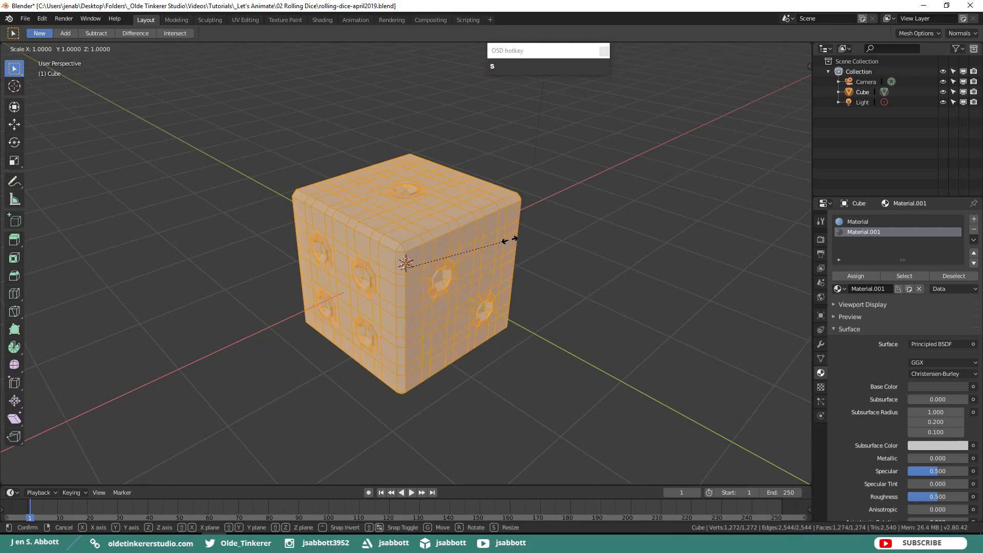
pyautogui.press('KP_Decimal')
pyautogui.press('KP_7')
pyautogui.press('KP_5')
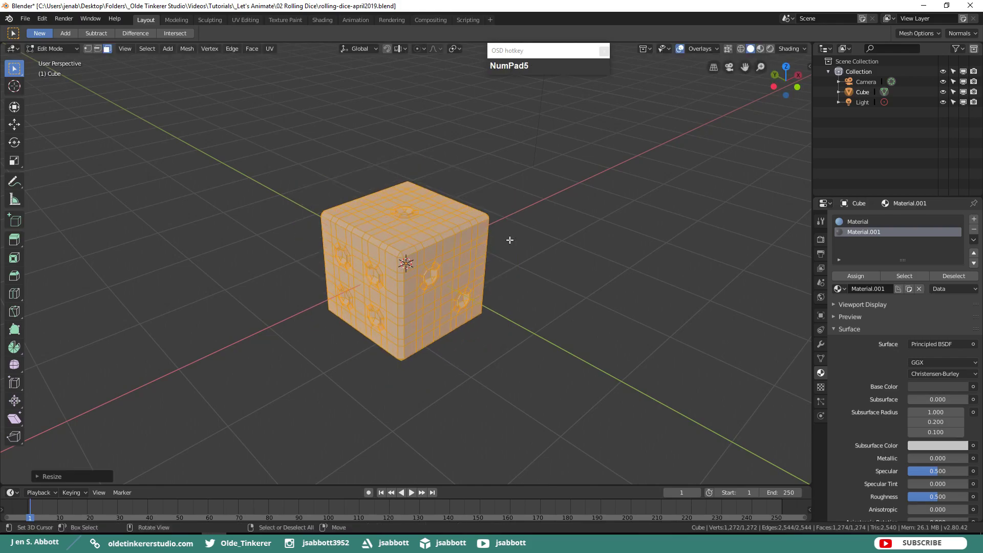
pyautogui.press('Tab')
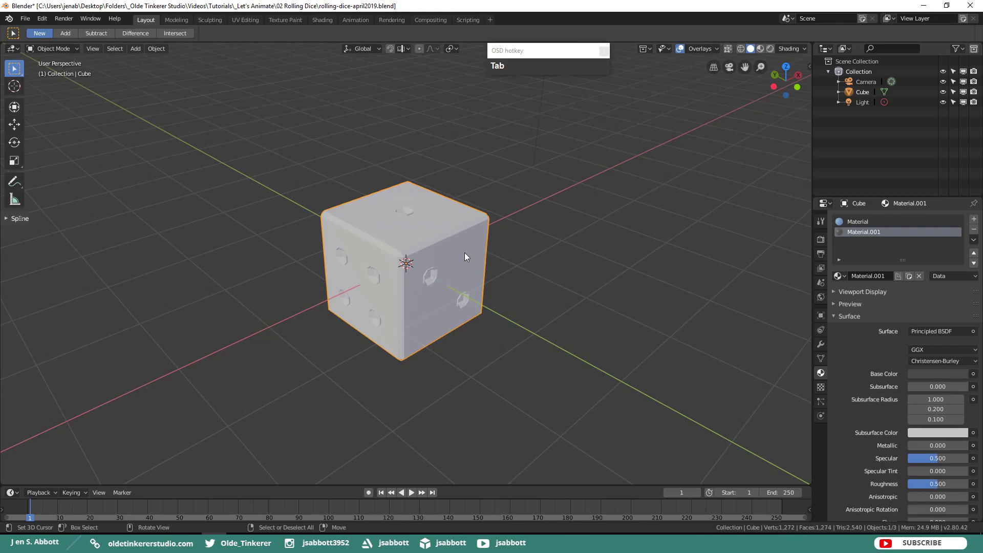
# Step: Duplicate the die as Cube.001 placed beside the original, then clear the selection
pyautogui.press('shift+d')
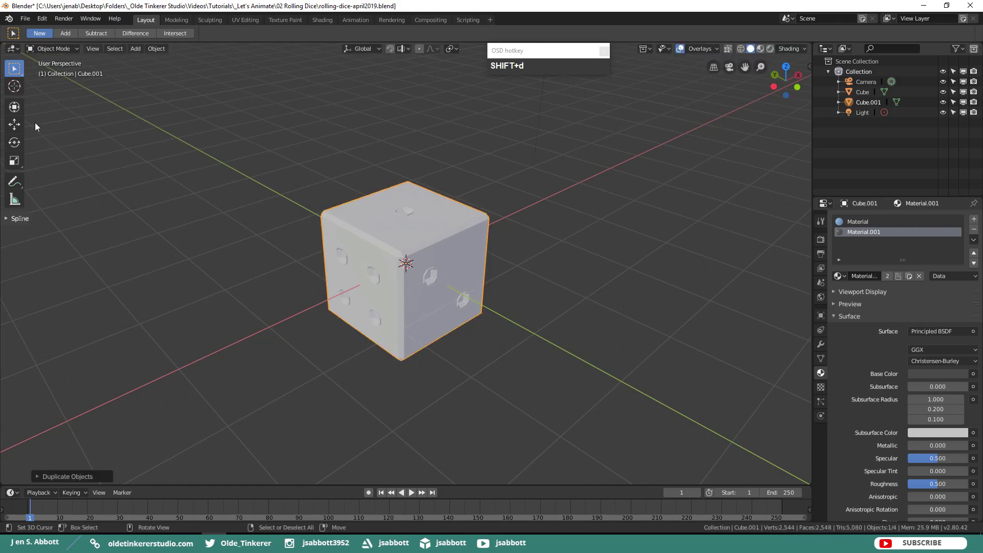
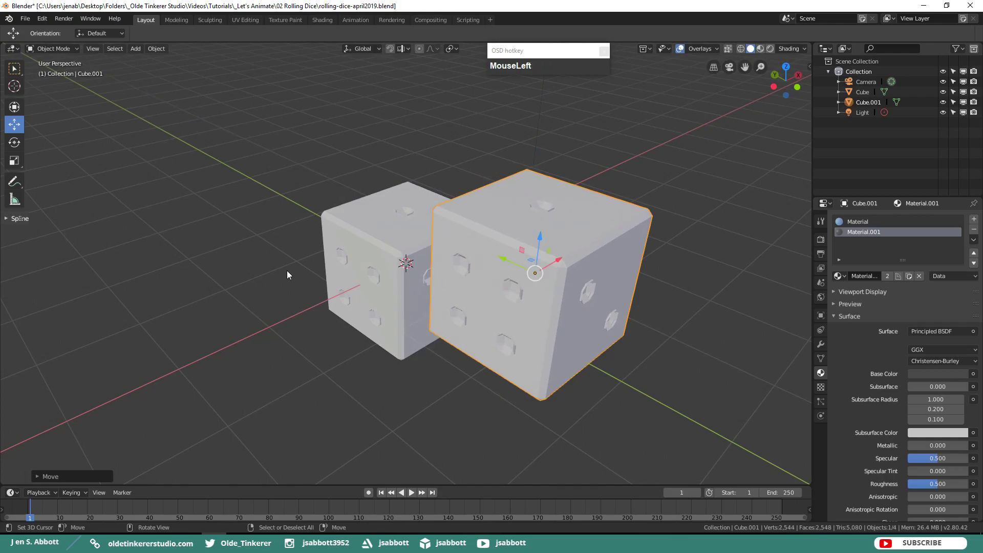
pyautogui.scroll(-3)
pyautogui.middleClick(430, 355)
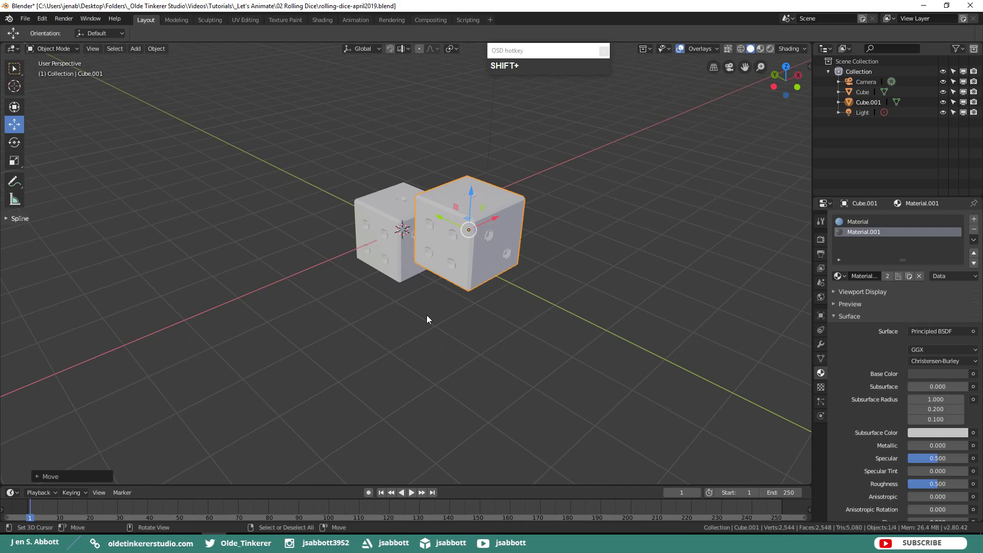
pyautogui.press('alt+a')
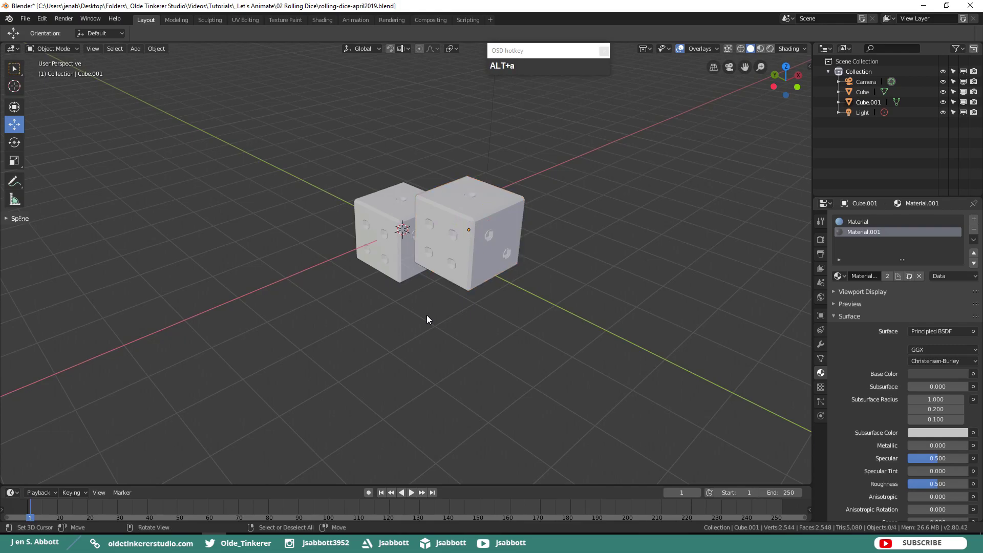
# Step: Add a mesh plane below the dice in front view and scale it 25 times into a floor
pyautogui.press('shift+a')
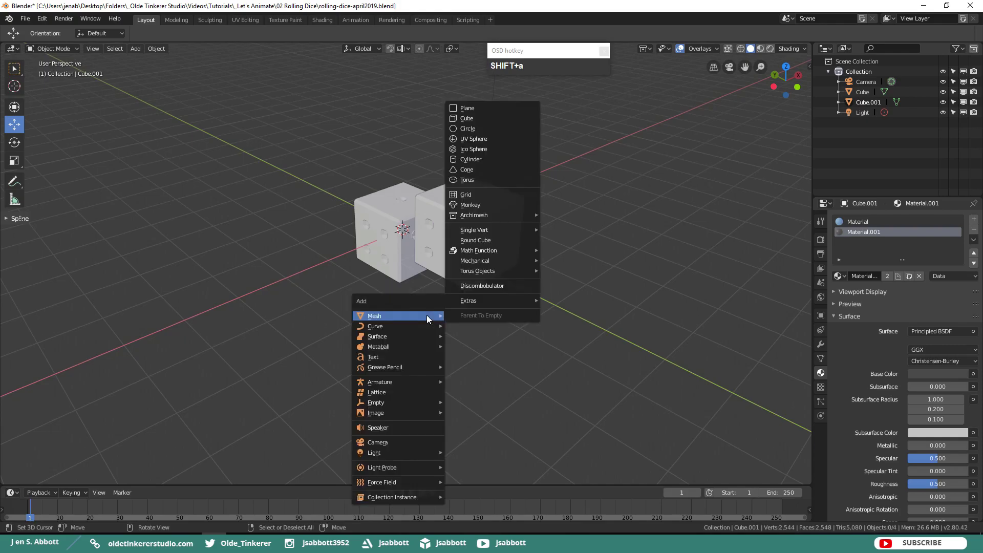
pyautogui.click(512, 111)
pyautogui.press('KP_1')
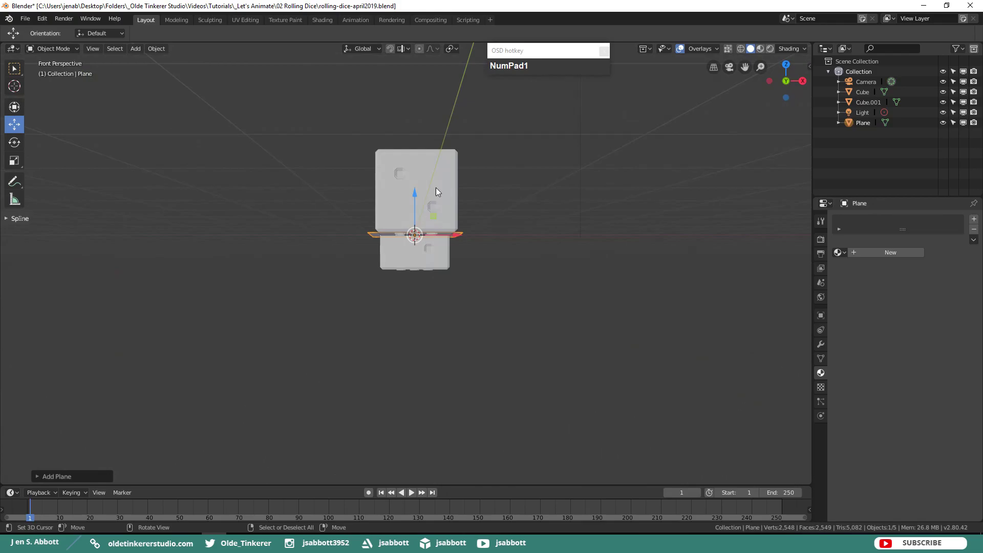
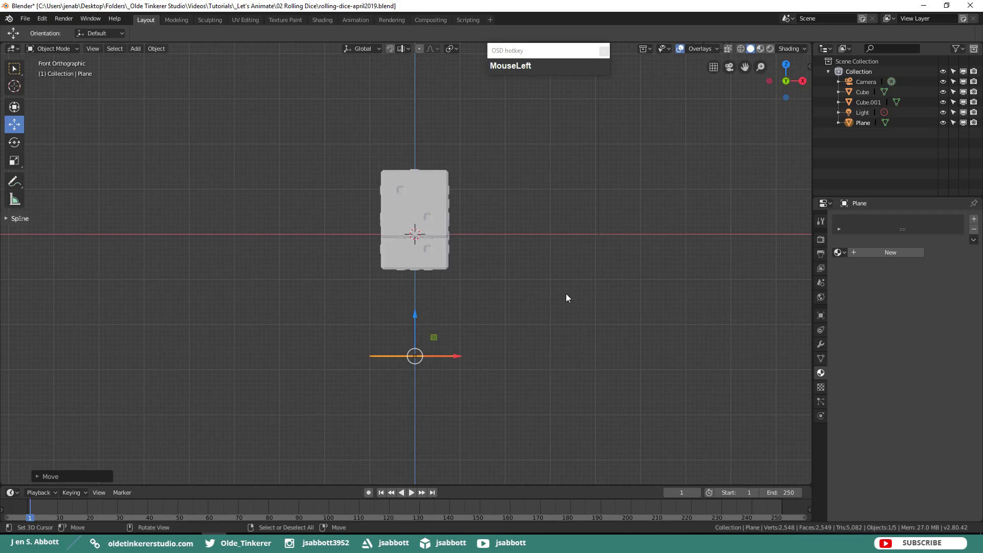
pyautogui.press('s')
pyautogui.press('KP_2')
pyautogui.press('KP_5')
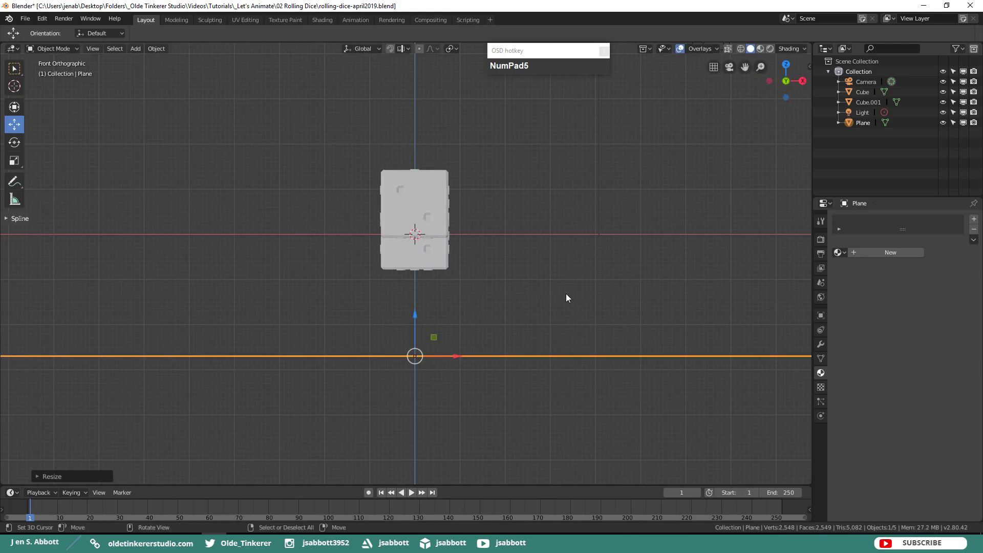
pyautogui.moveTo(609, 222); pyautogui.dragTo(557, 256)
pyautogui.scroll(-3)
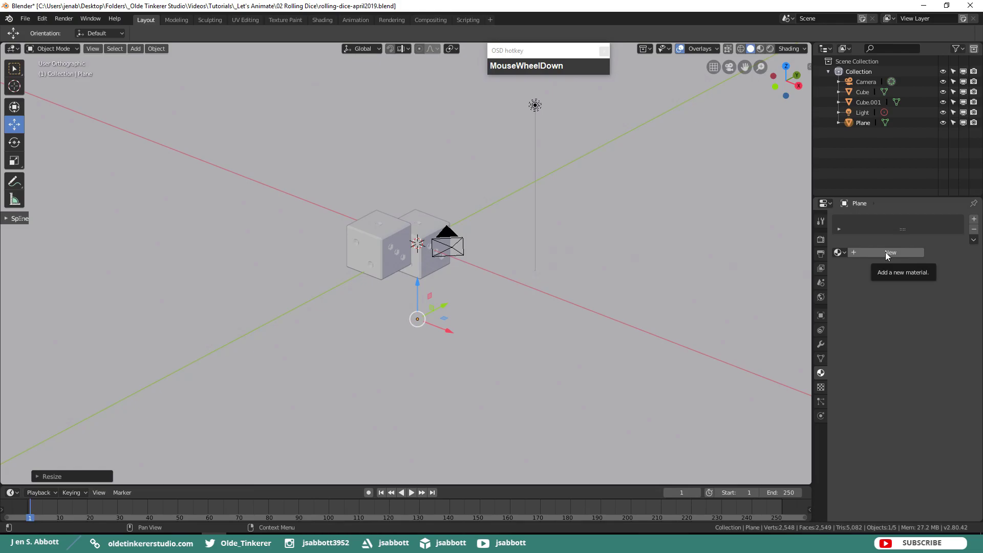
# Step: Create a new material on the floor with base colour hex 5A974B
pyautogui.click(892, 254)
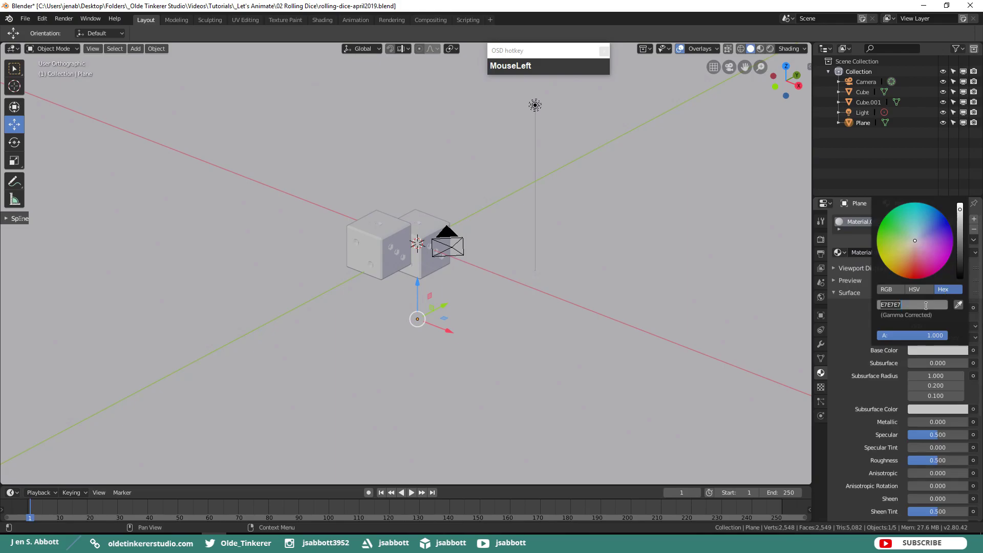
pyautogui.press('KP_5')
pyautogui.press('KP_9')
pyautogui.press('KP_7')
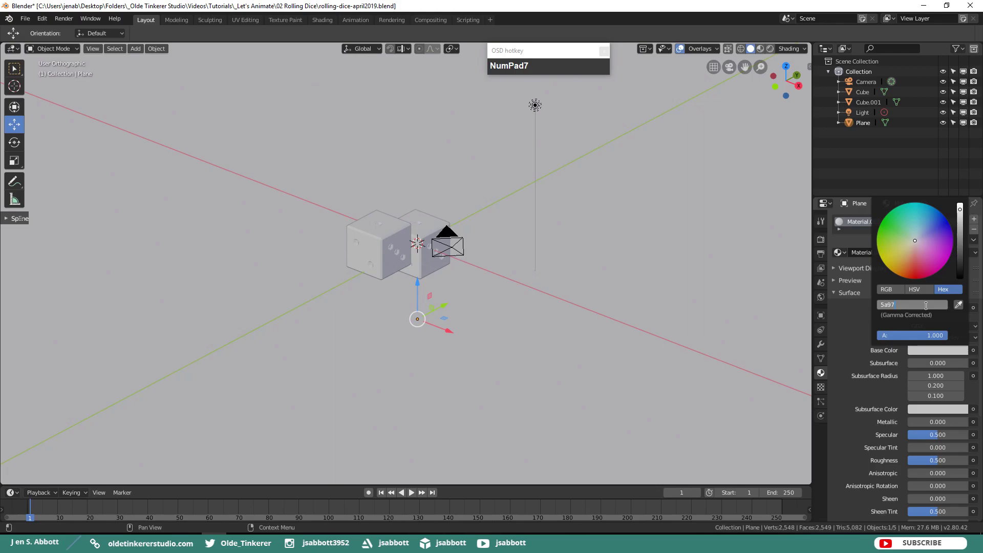
pyautogui.press('KP_4')
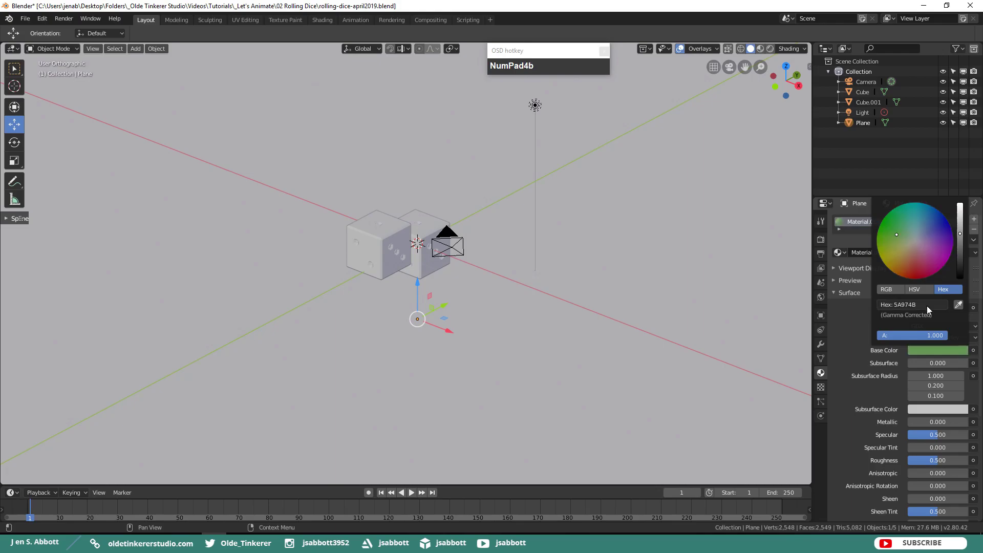
# Step: Preview the green floor in Rendered shading, then switch back to Solid shading
pyautogui.moveTo(841, 334); pyautogui.dragTo(623, 265)
pyautogui.press('z')
pyautogui.click(615, 207)
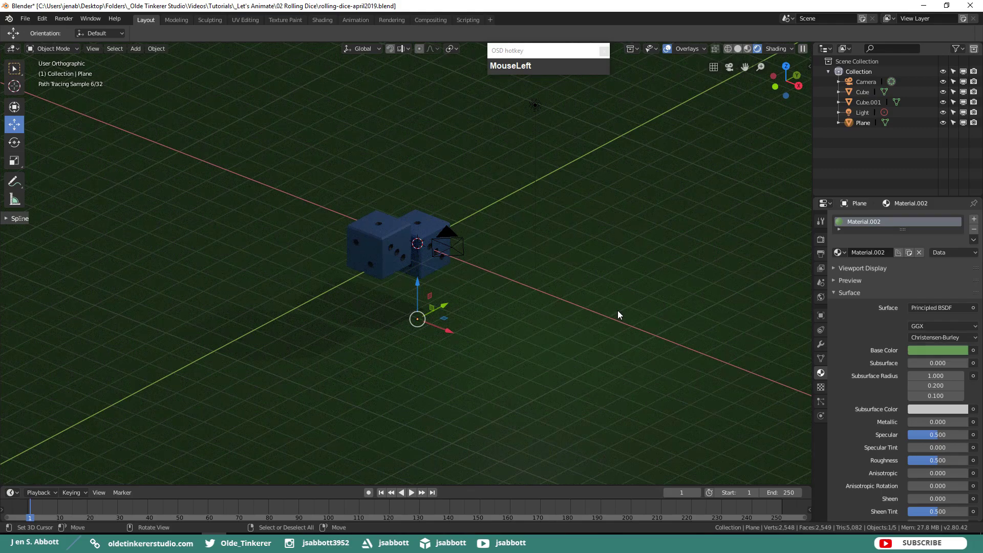
pyautogui.press('z')
pyautogui.click(692, 313)
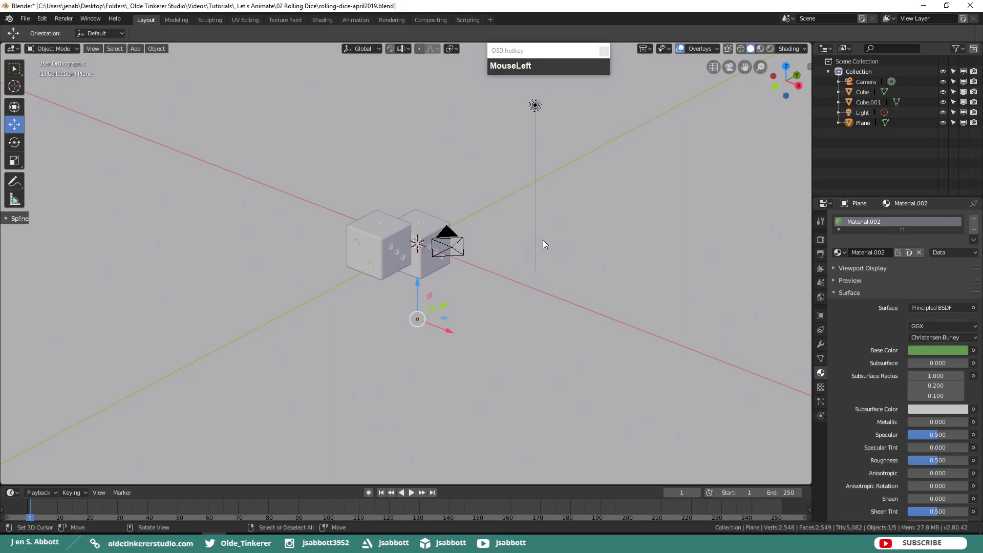
# Step: Add a second plane and rotate it 45 degrees about X into a sloped ramp
pyautogui.press('shift+a')
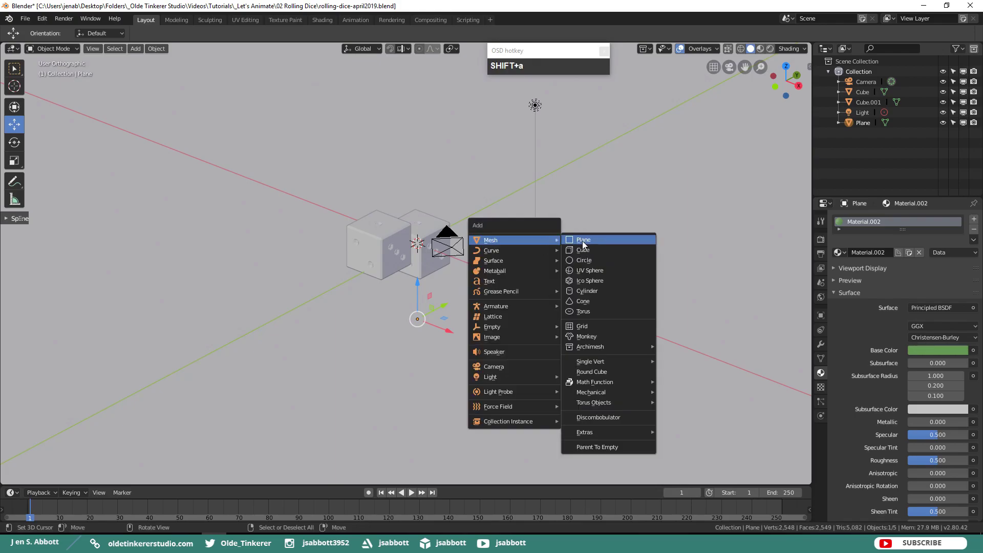
pyautogui.moveTo(588, 243); pyautogui.dragTo(576, 220)
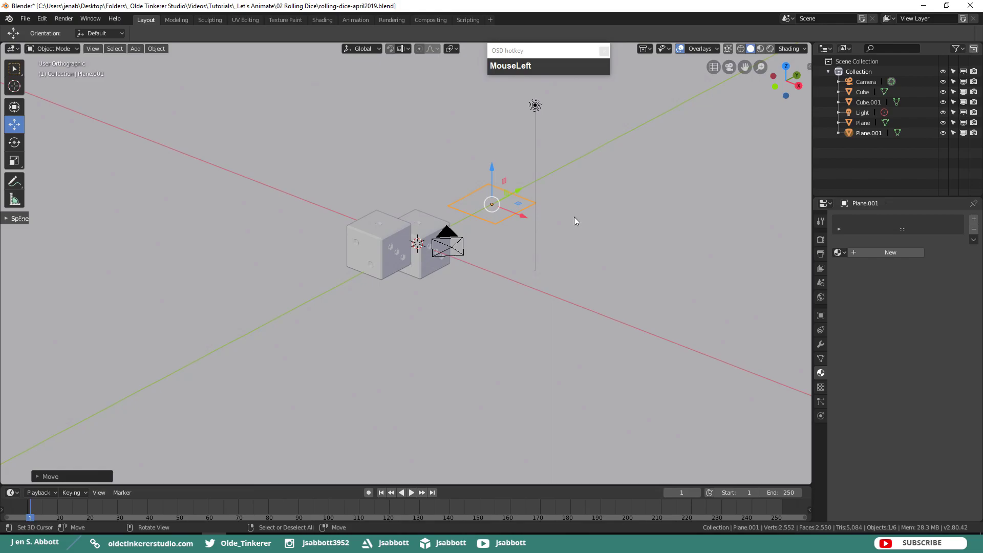
pyautogui.press('r')
pyautogui.press('x')
pyautogui.press('KP_4')
pyautogui.press('KP_5')
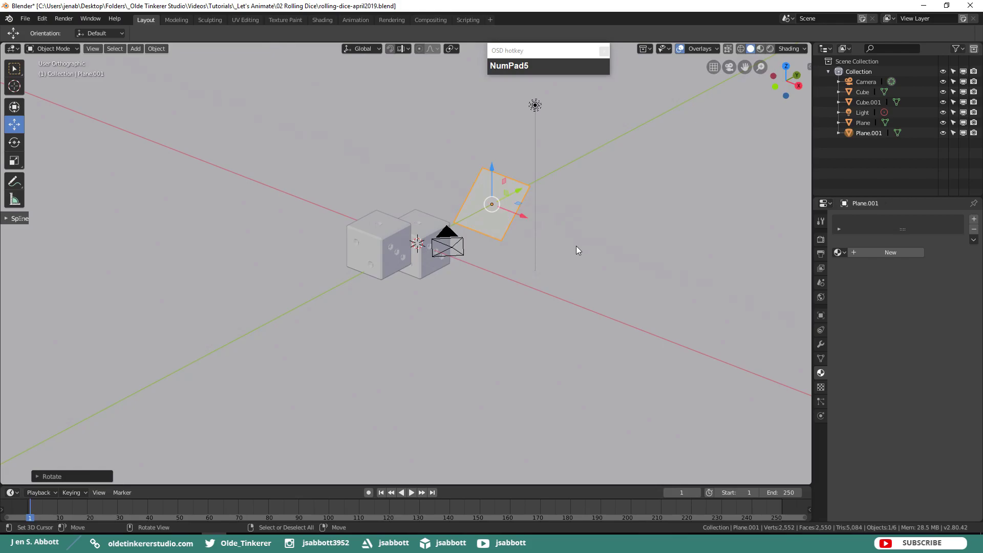
# Step: Stretch the ramp by 2 along Z and 5 along X into a long panel
pyautogui.press('s')
pyautogui.write('sz')
pyautogui.press('KP_2')
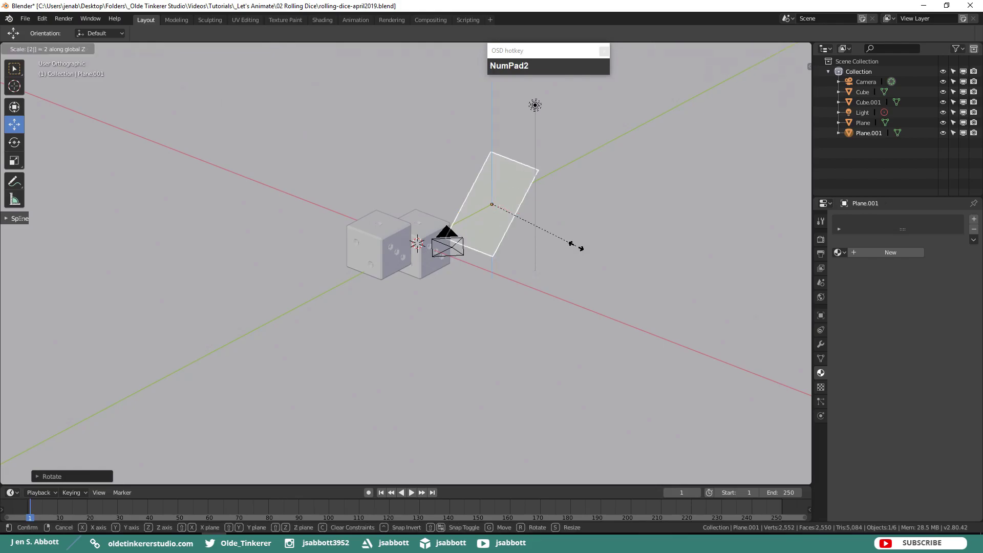
pyautogui.press('s')
pyautogui.write('sx')
pyautogui.press('KP_5')
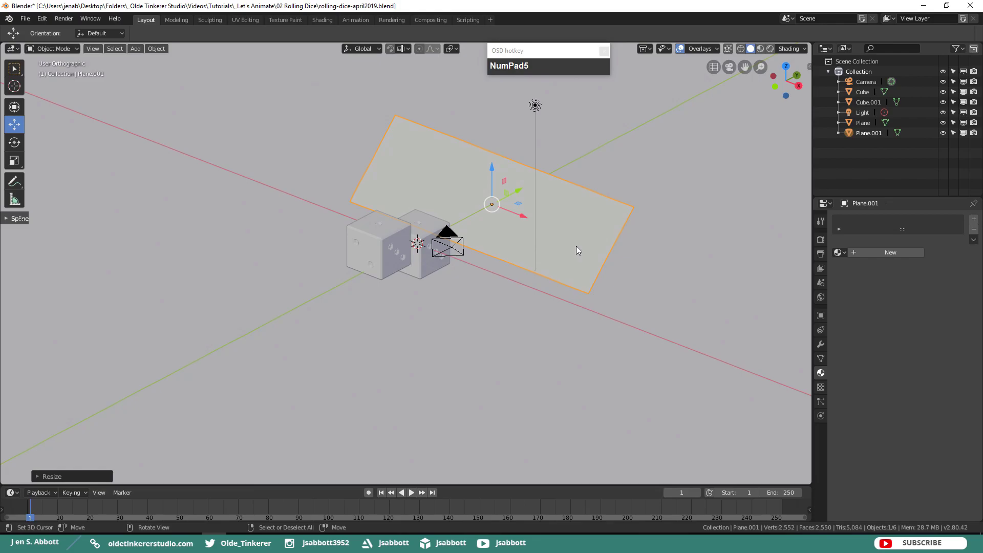
# Step: Make the ramp and the floor plane passive rigid bodies
pyautogui.click(595, 228)
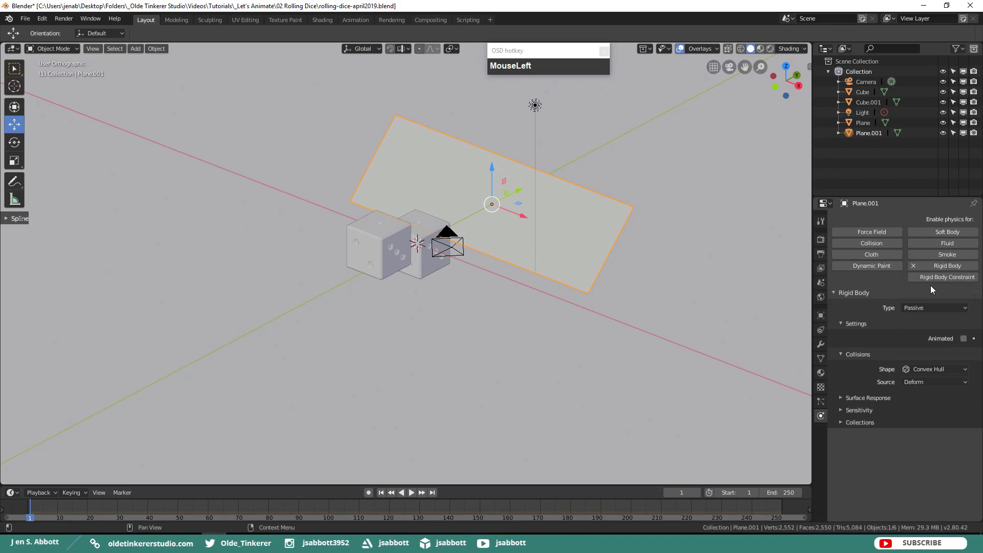
pyautogui.rightClick(503, 383)
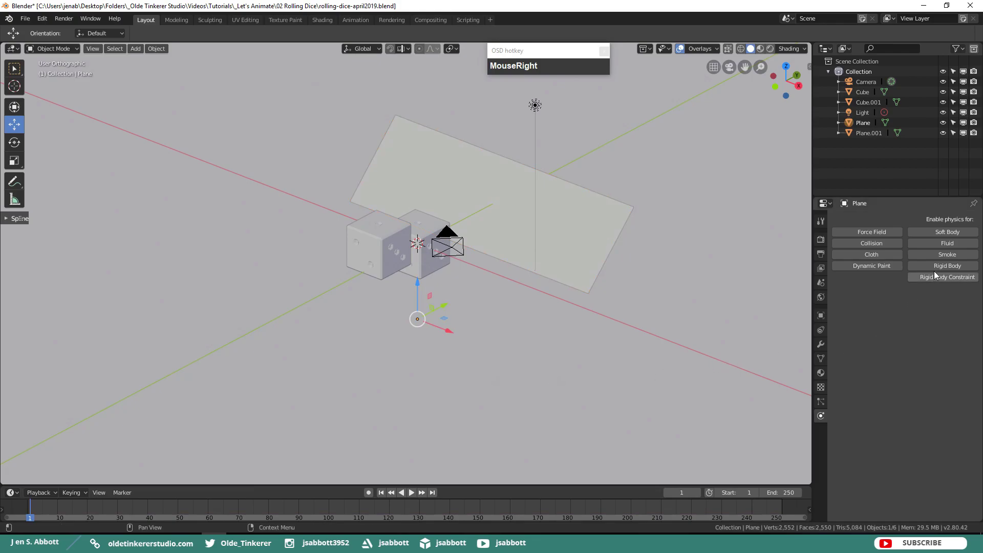
pyautogui.click(942, 268)
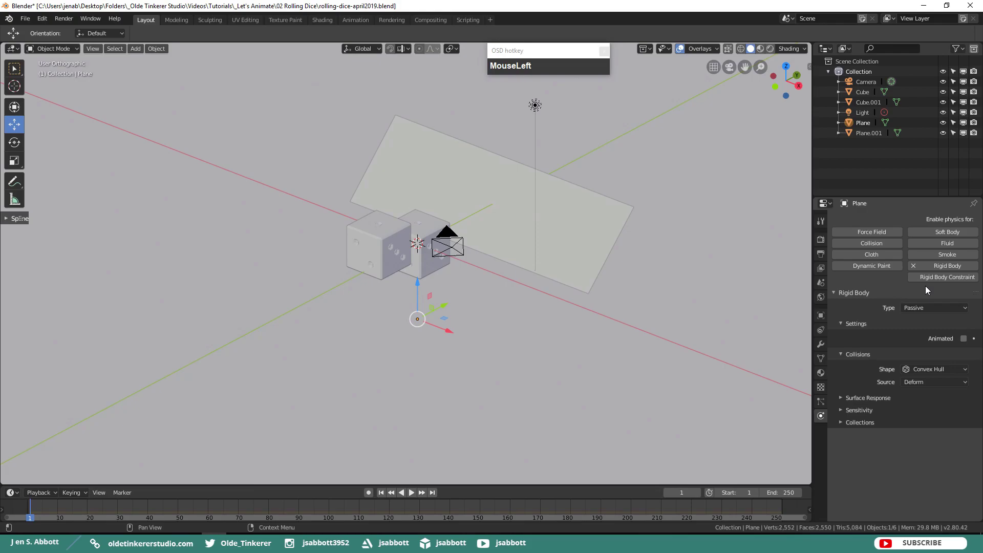
# Step: Make both dice, Cube and Cube.001, active rigid bodies
pyautogui.rightClick(377, 258)
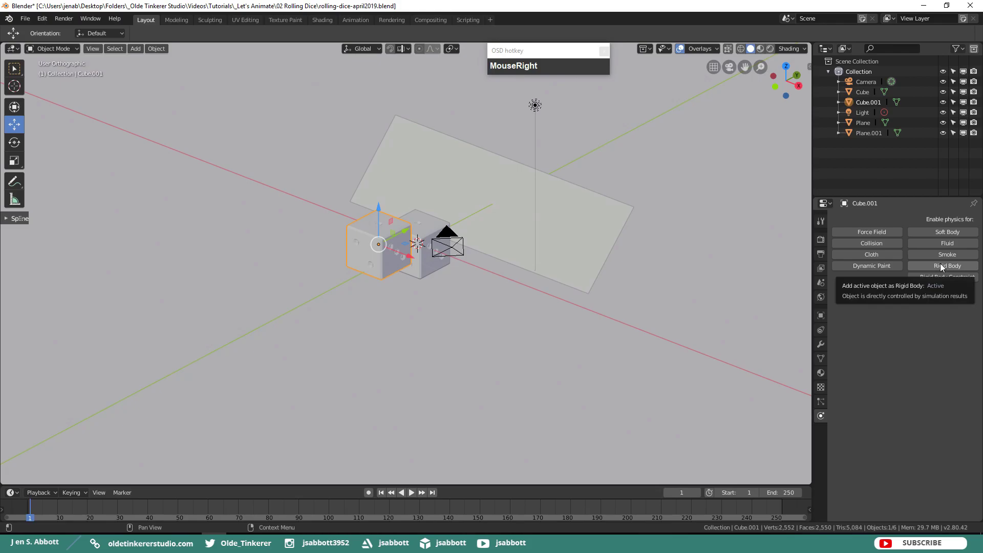
pyautogui.click(942, 267)
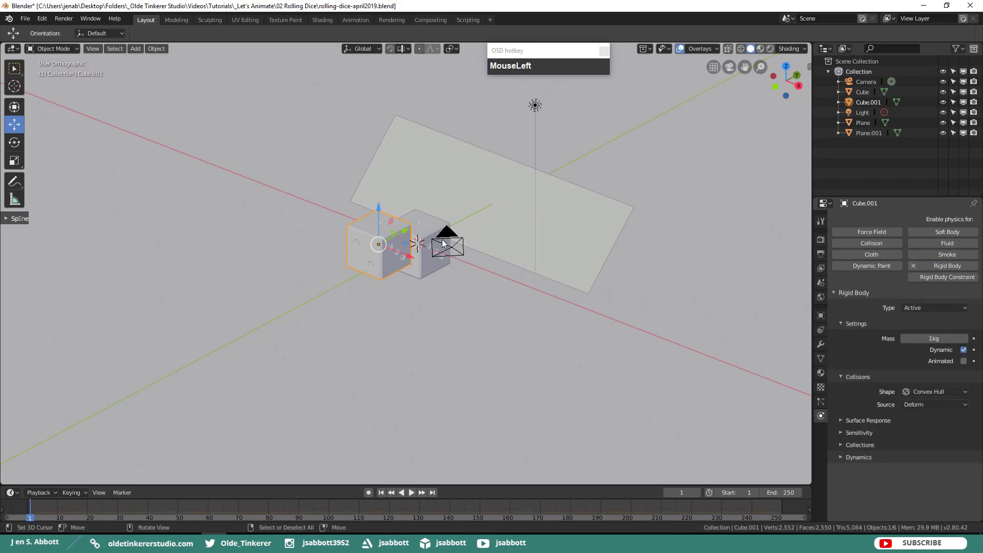
pyautogui.rightClick(432, 236)
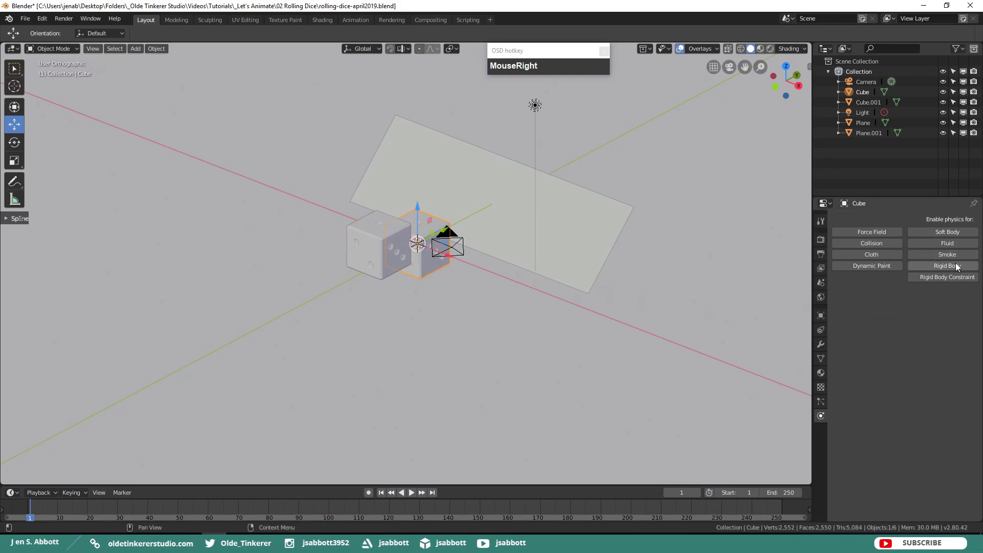
pyautogui.click(961, 265)
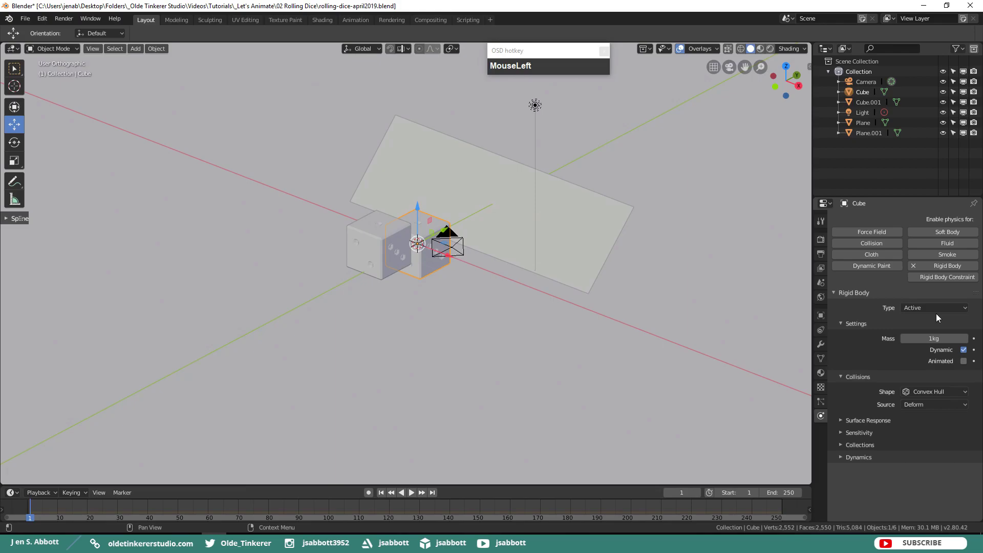
# Step: Lift one die above the other, select both, and raise them high above the ramp
pyautogui.moveTo(500, 335); pyautogui.dragTo(418, 208)
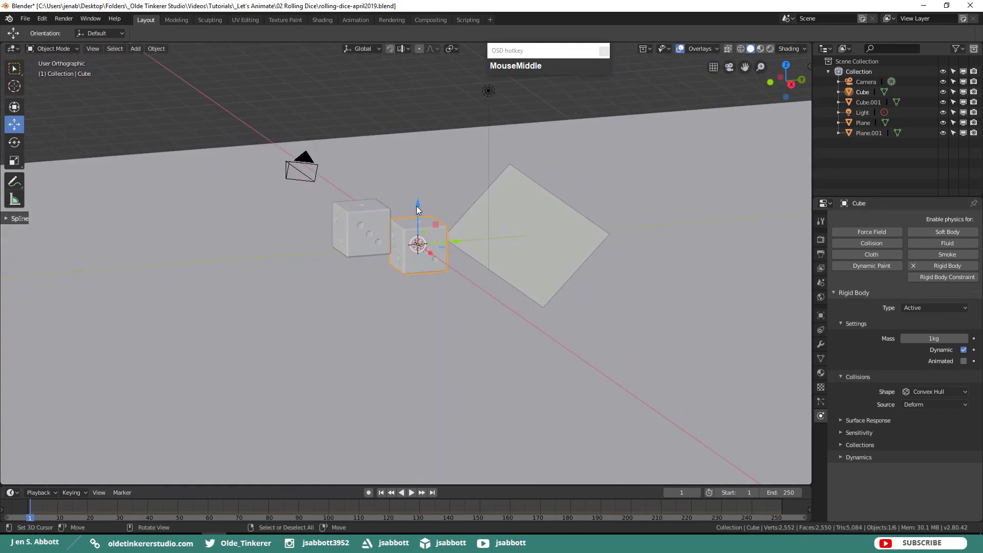
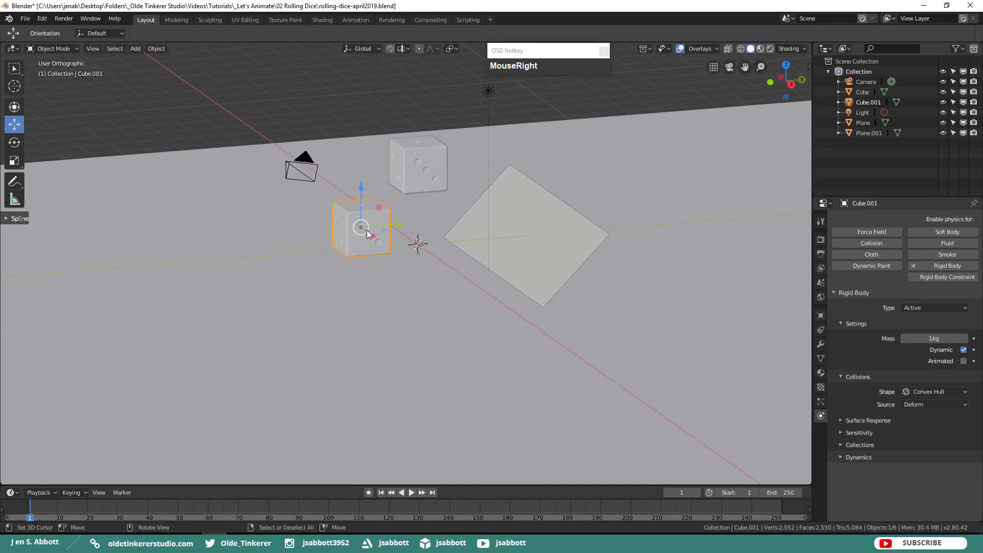
pyautogui.moveTo(405, 224); pyautogui.dragTo(420, 181)
pyautogui.rightClick(414, 174)
pyautogui.moveTo(610, 322); pyautogui.dragTo(475, 195)
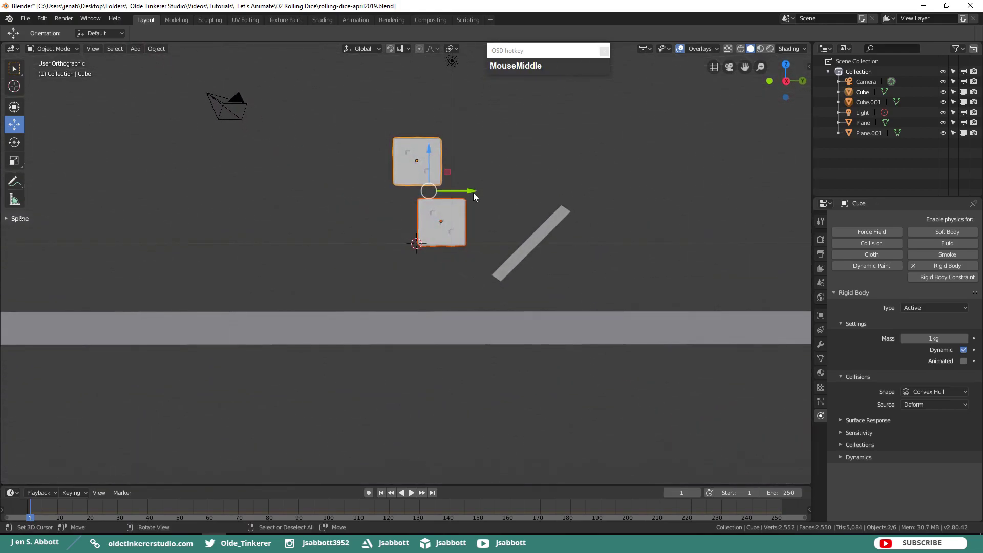
pyautogui.moveTo(473, 190); pyautogui.dragTo(458, 226)
pyautogui.middleClick(453, 231)
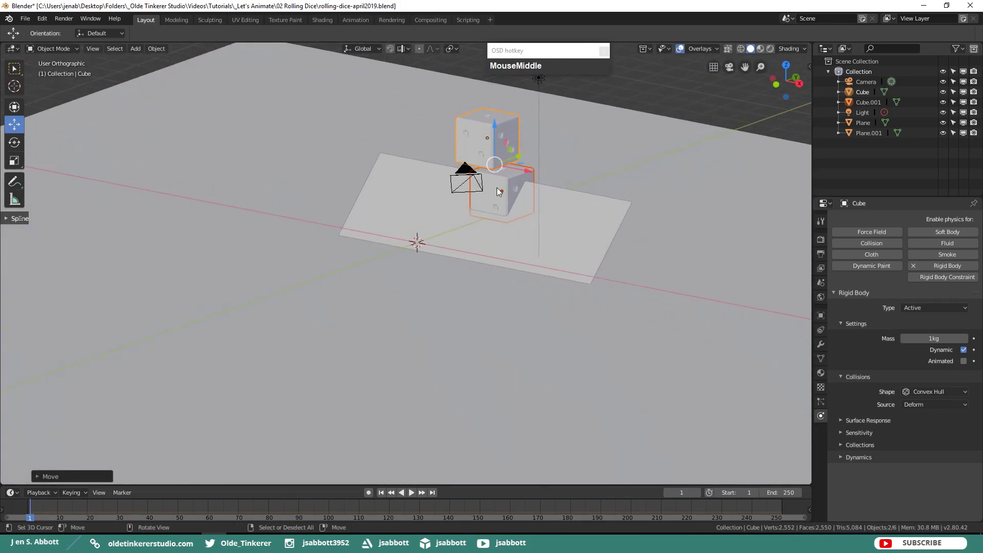
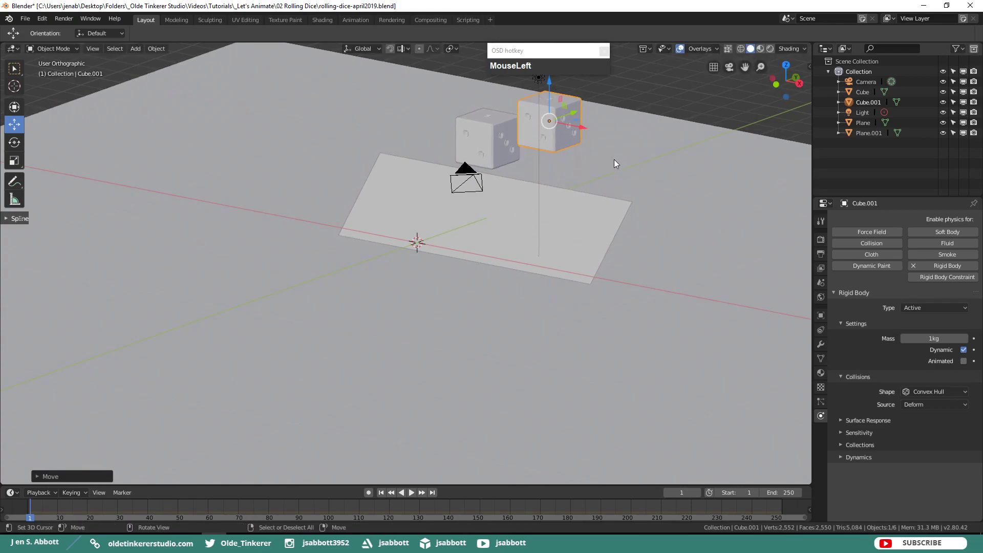
# Step: Orbit and zoom the view to check the dice hovering over the tilted ramp
pyautogui.middleClick(624, 161)
pyautogui.rightClick(443, 195)
pyautogui.scroll(-3)
pyautogui.moveTo(455, 175); pyautogui.dragTo(539, 234)
pyautogui.moveTo(538, 234); pyautogui.dragTo(558, 255)
pyautogui.scroll(3)
pyautogui.moveTo(439, 266); pyautogui.dragTo(300, 270)
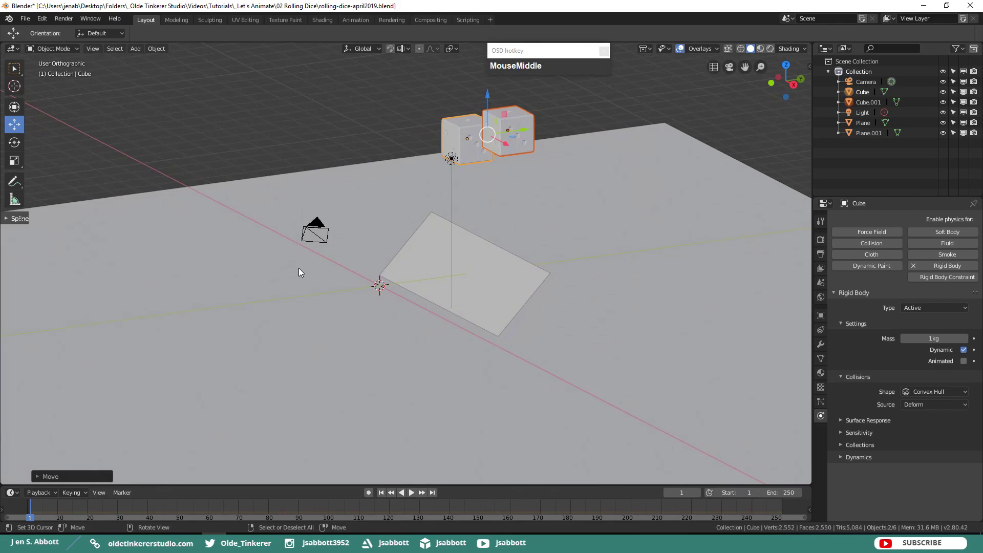
pyautogui.scroll(-3)
pyautogui.click(418, 493)
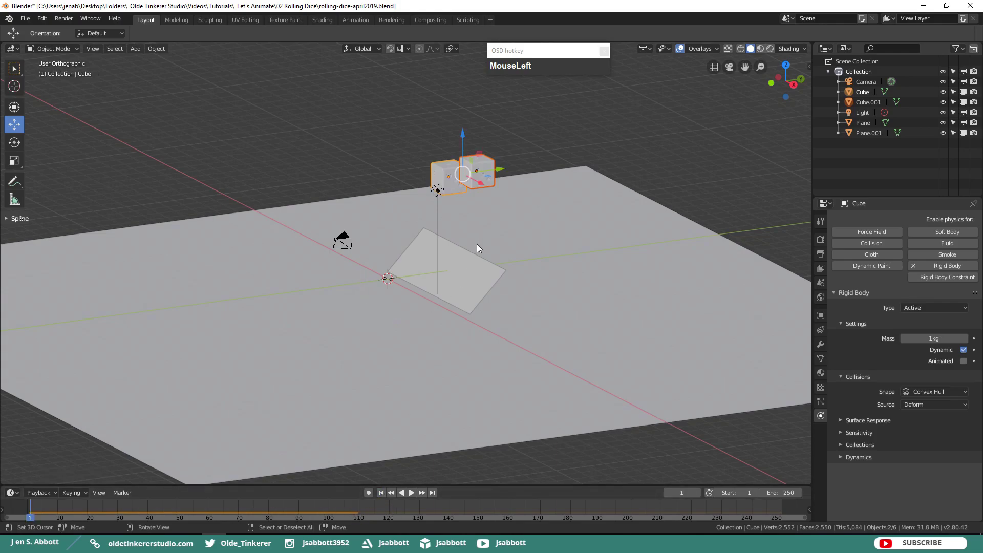
# Step: Tumble the right-hand die to a random tilt with trackball rotation
pyautogui.scroll(3)
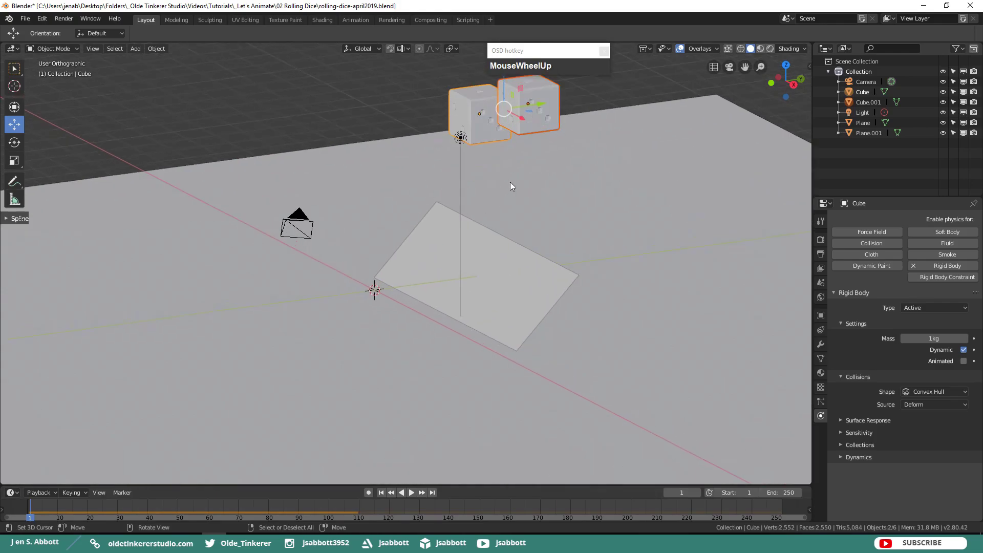
pyautogui.moveTo(529, 164); pyautogui.dragTo(437, 279)
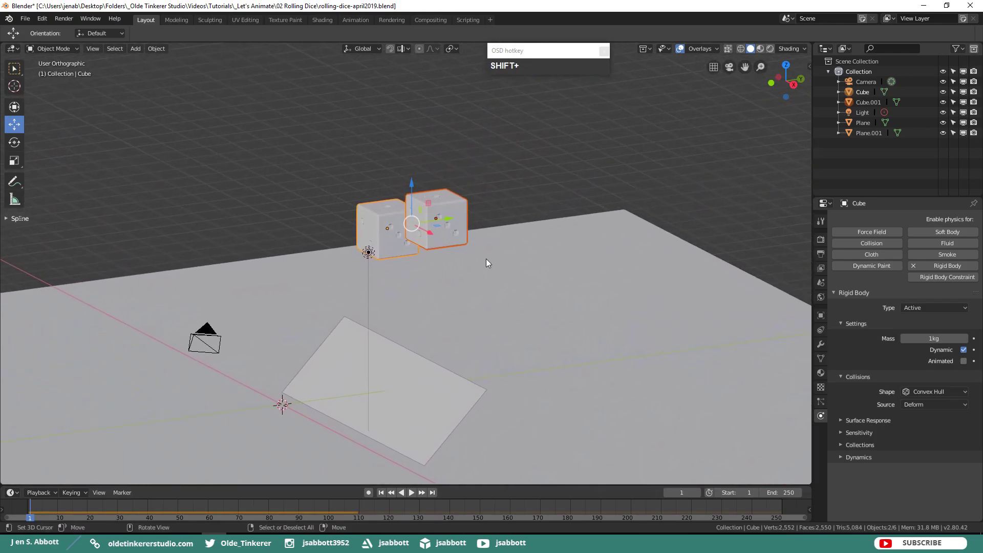
pyautogui.press('alt+a')
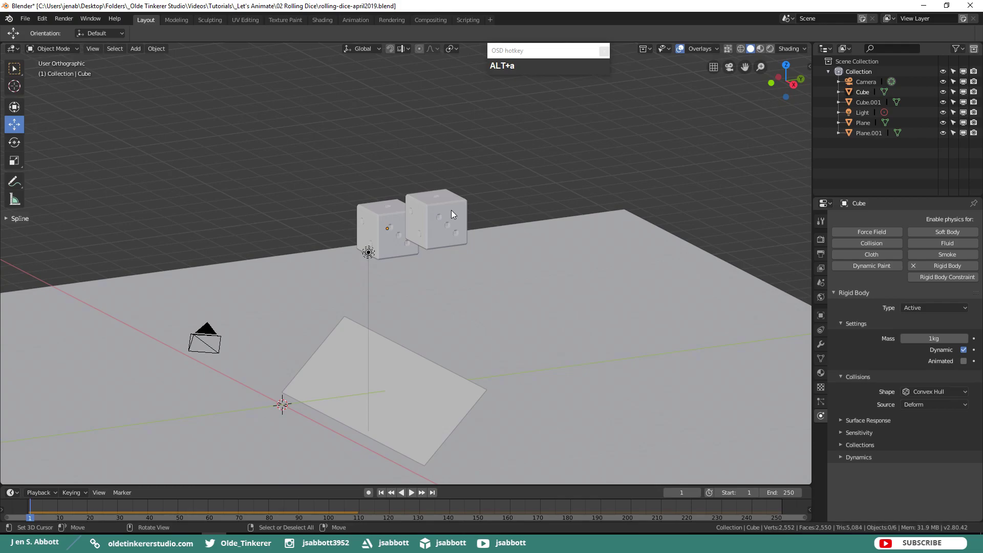
pyautogui.rightClick(458, 213)
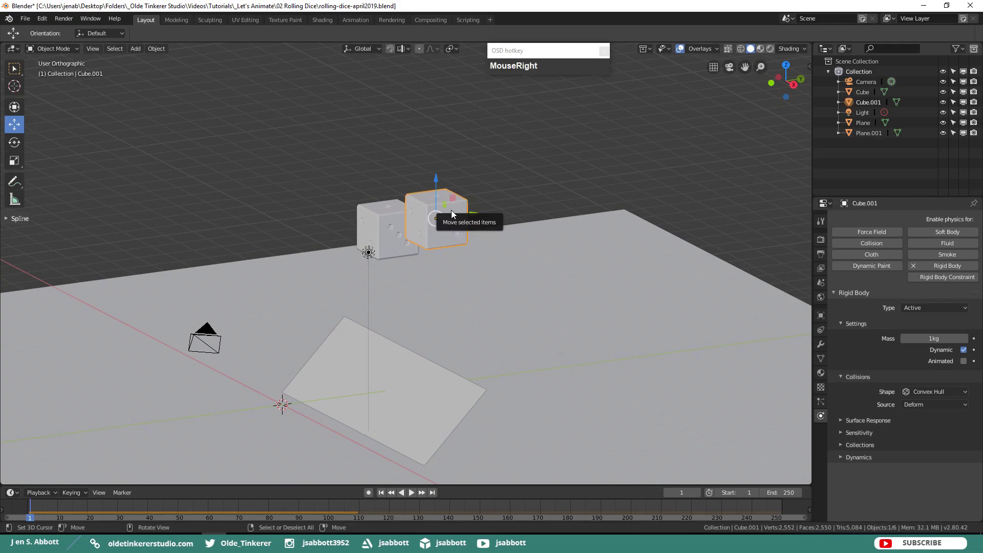
pyautogui.press('r')
pyautogui.press('r')
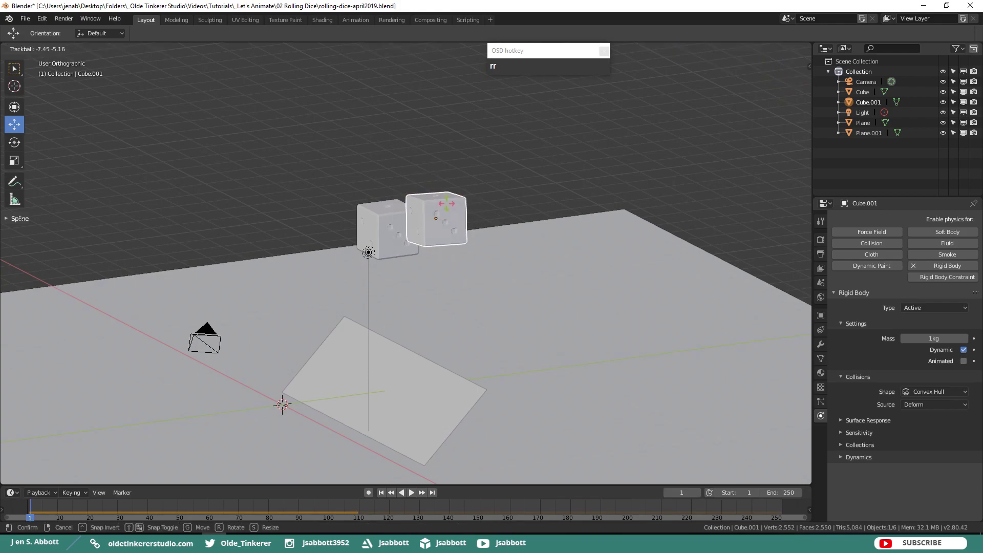
pyautogui.click(437, 189)
# Step: Tumble the left-hand die to a random tilt the same way
pyautogui.rightClick(396, 221)
pyautogui.press('r')
pyautogui.press('r')
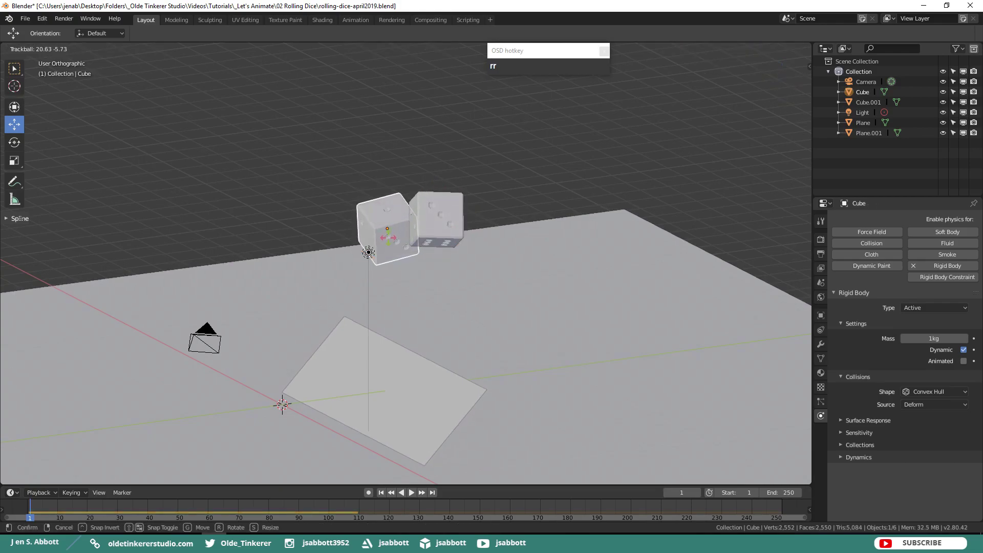
pyautogui.click(387, 248)
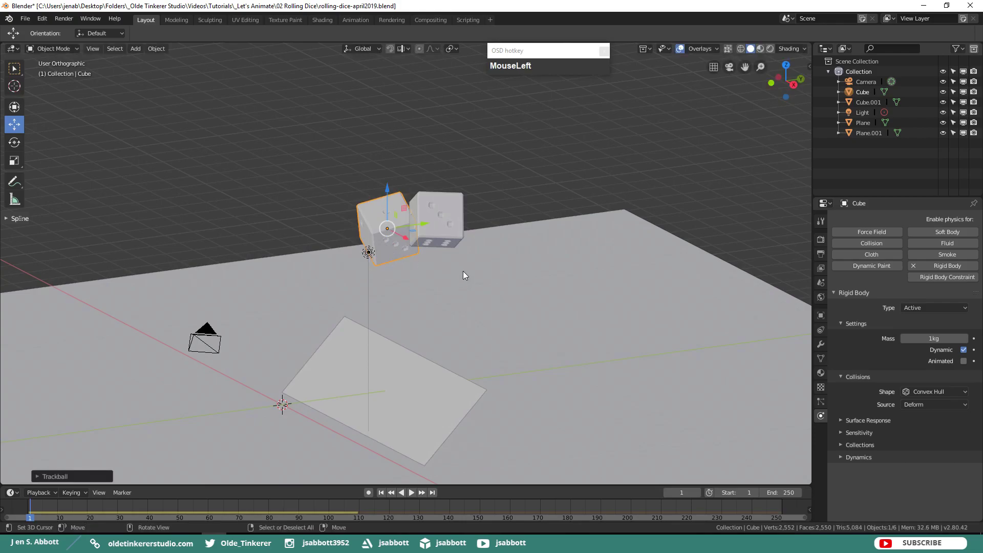
pyautogui.scroll(-3)
pyautogui.scroll(3)
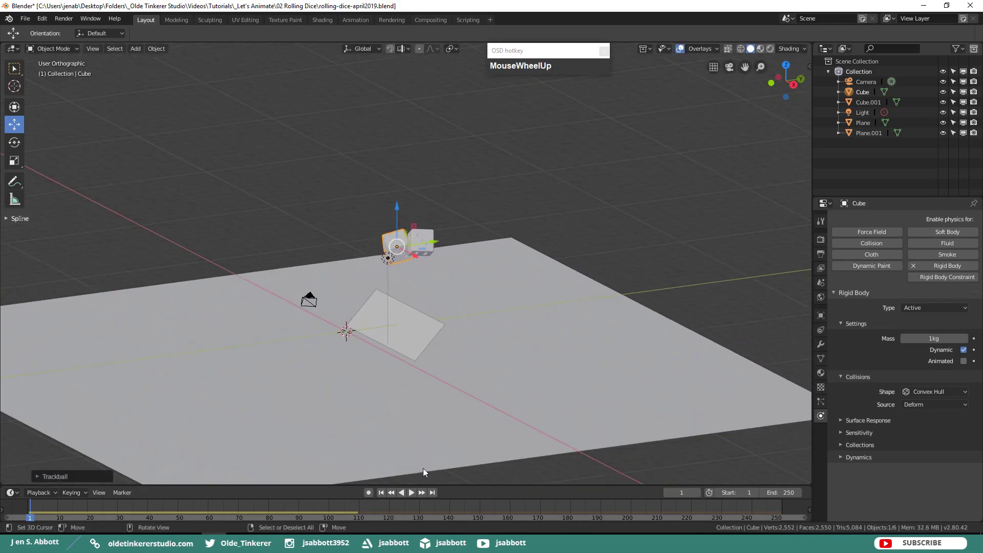
# Step: Pause playback at frame 104 and enable Lock Camera to View in the sidebar
pyautogui.click(410, 497)
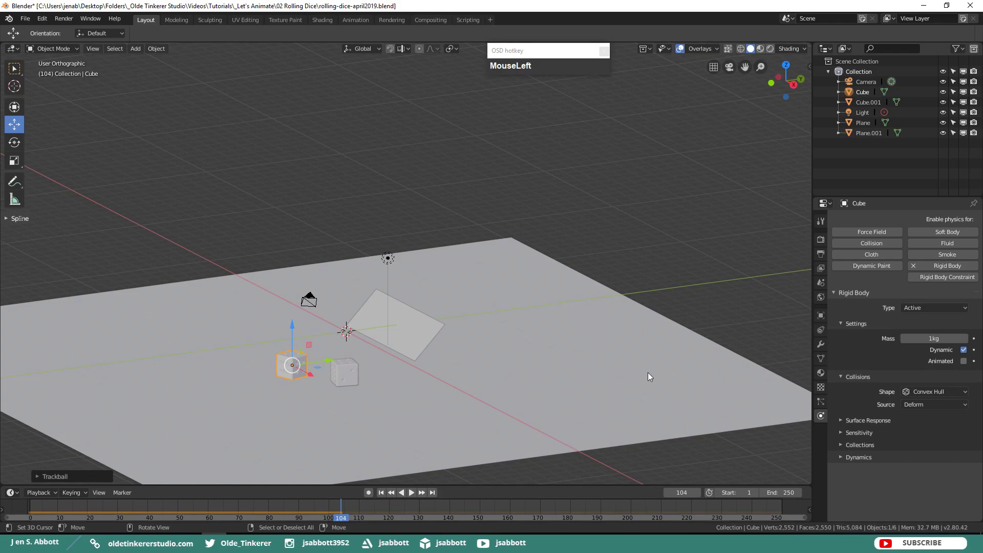
pyautogui.press('n')
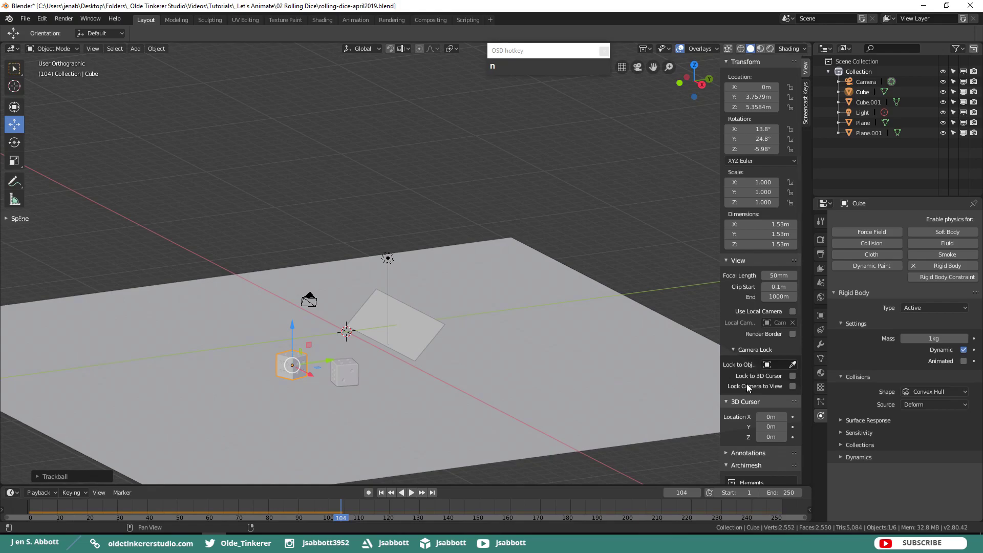
pyautogui.click(792, 390)
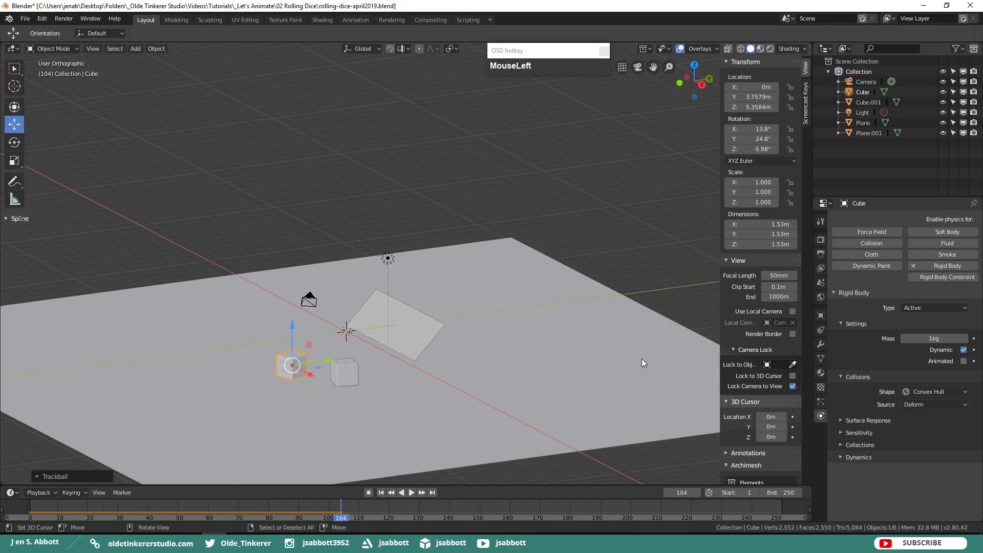
pyautogui.press('n')
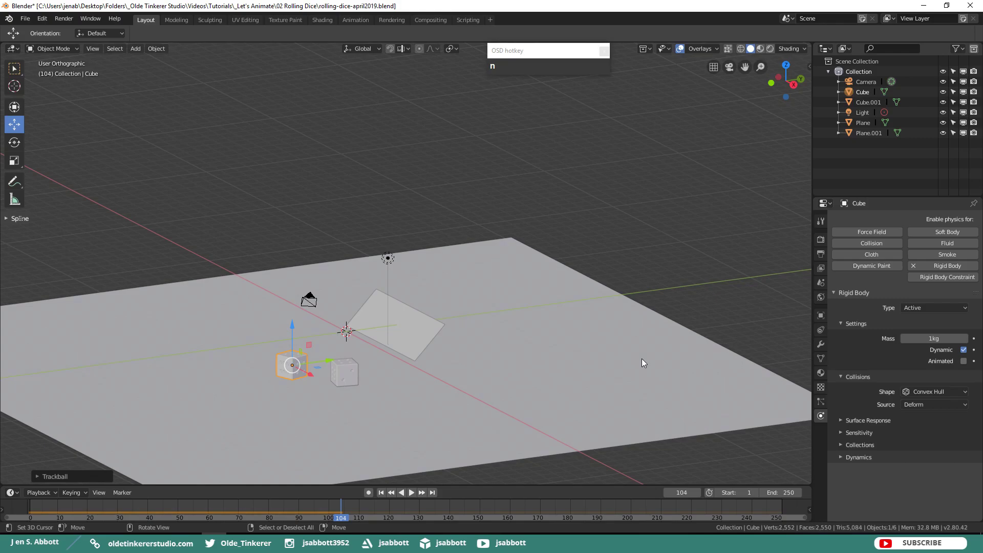
# Step: Switch to camera view and pan/zoom so both resting dice sit in frame
pyautogui.press('KP_0')
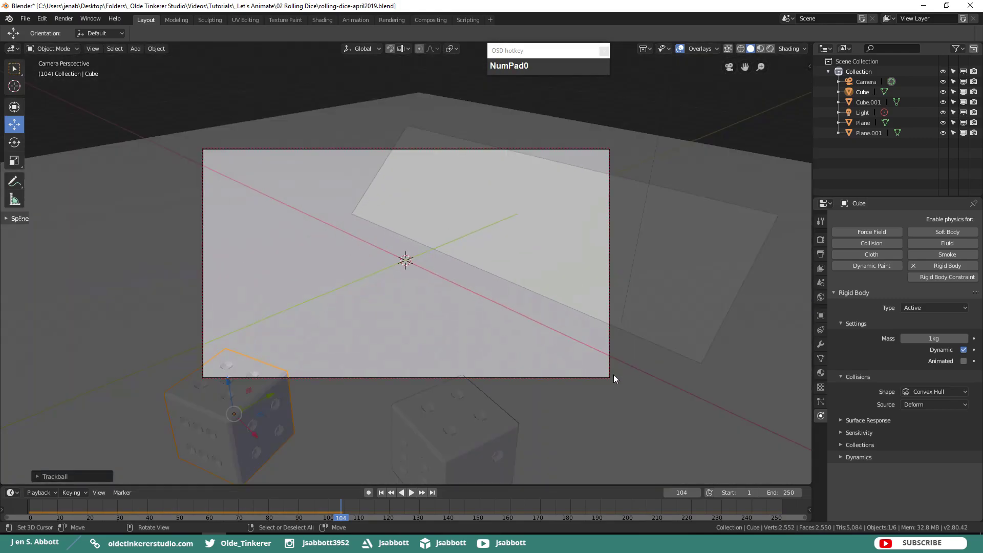
pyautogui.click(379, 409)
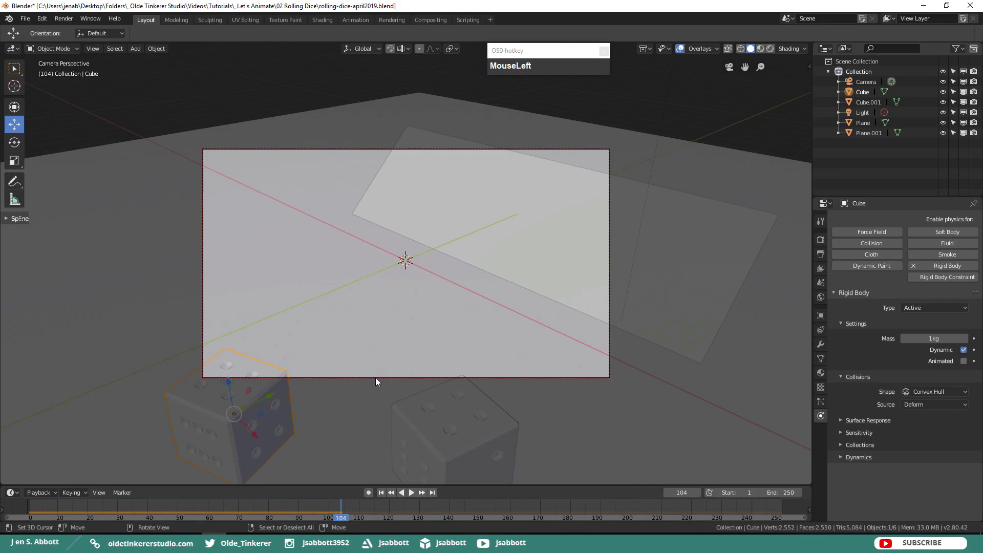
pyautogui.moveTo(382, 380); pyautogui.dragTo(446, 213)
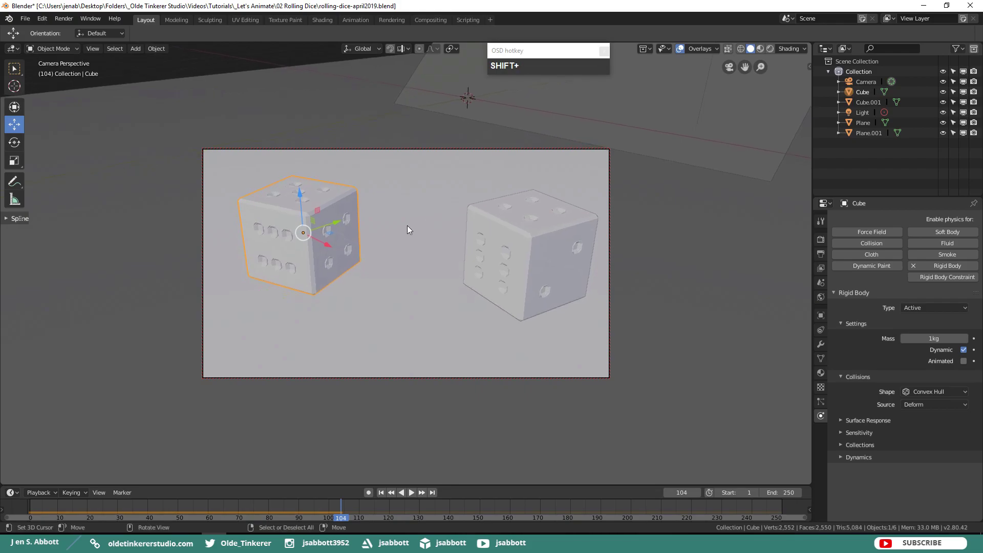
pyautogui.scroll(-3)
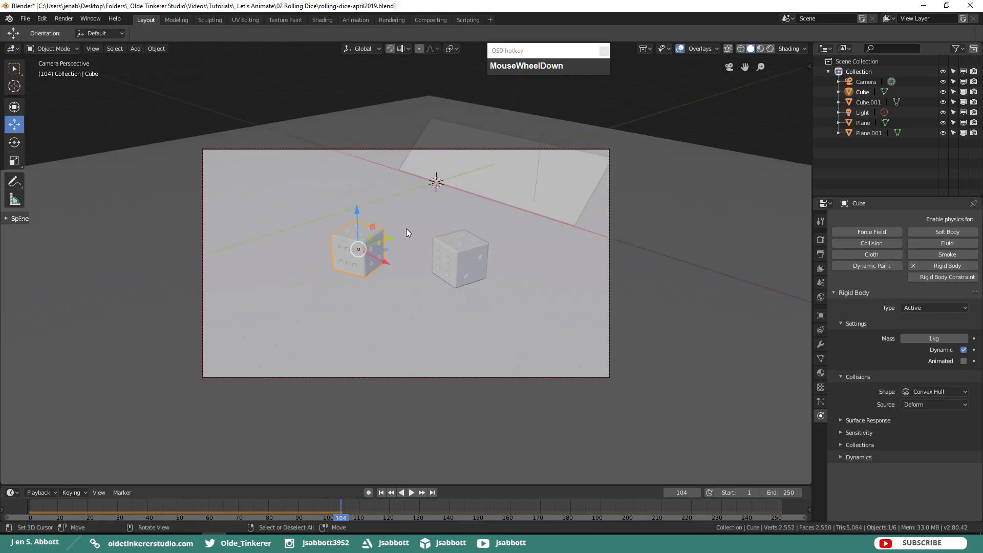
# Step: Select the tilted ramp plane and move it upward above the camera frame's top edge
pyautogui.moveTo(419, 231); pyautogui.dragTo(410, 255)
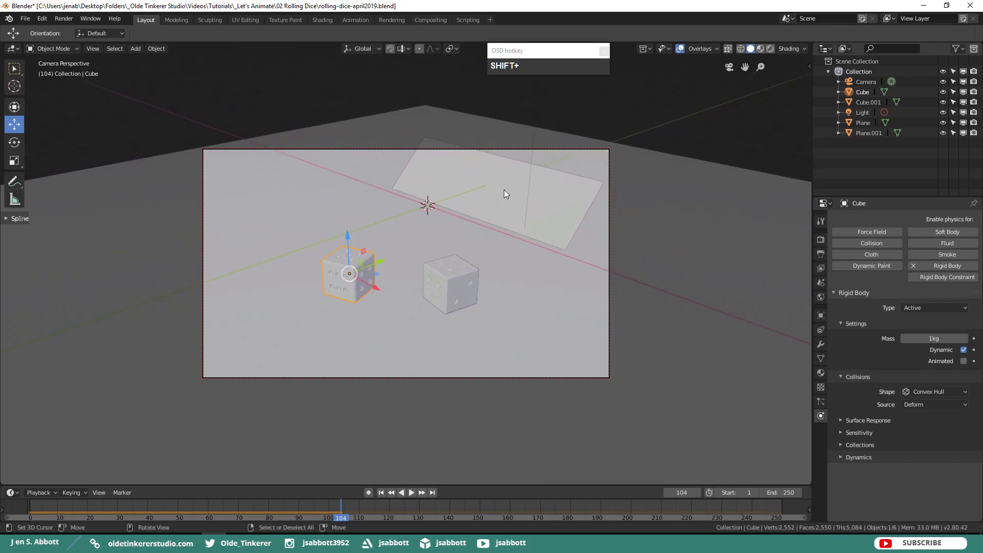
pyautogui.rightClick(510, 192)
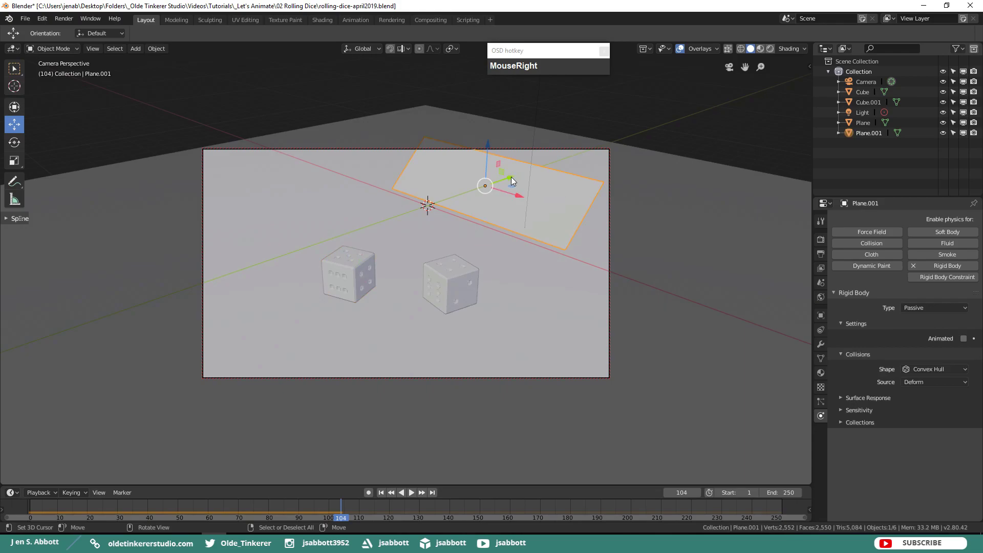
pyautogui.click(517, 179)
pyautogui.rightClick(658, 145)
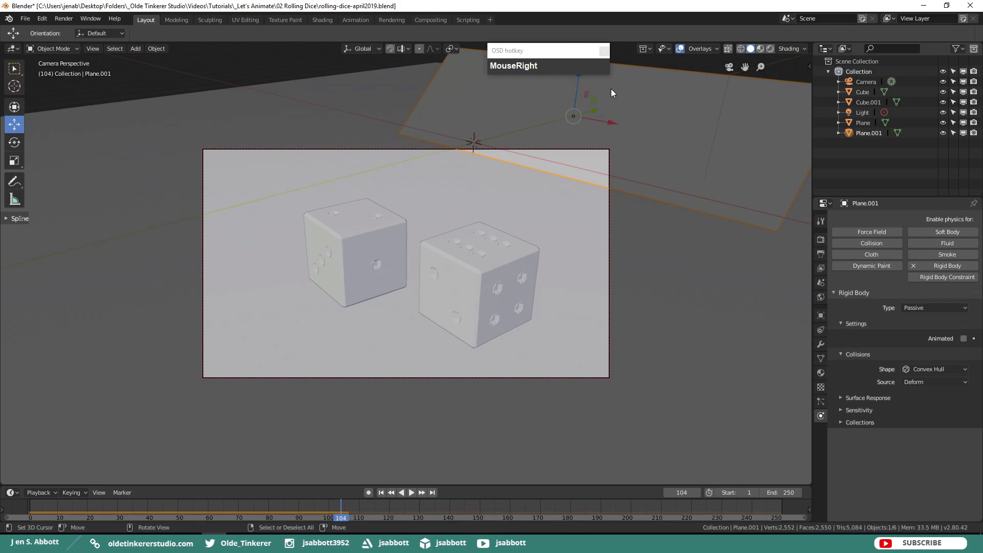
pyautogui.scroll(-3)
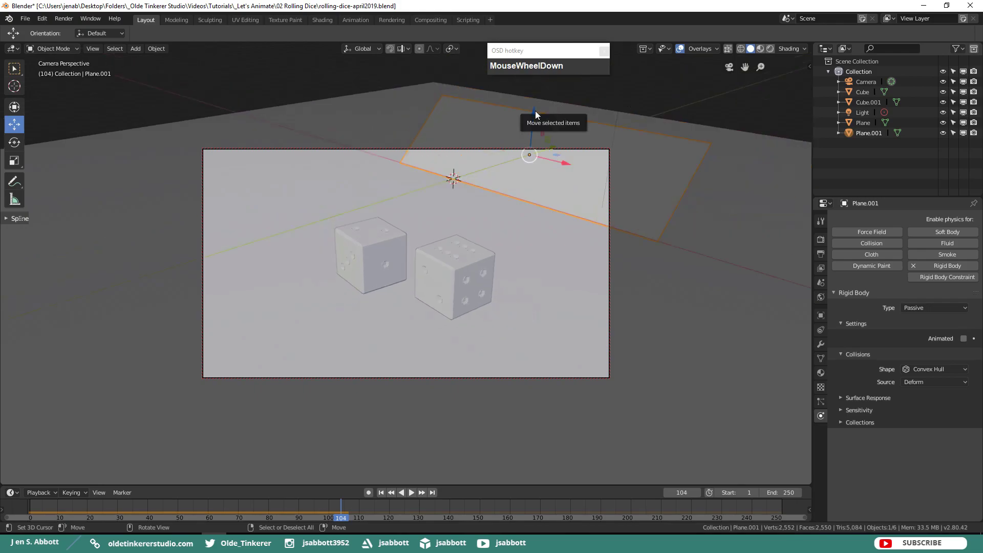
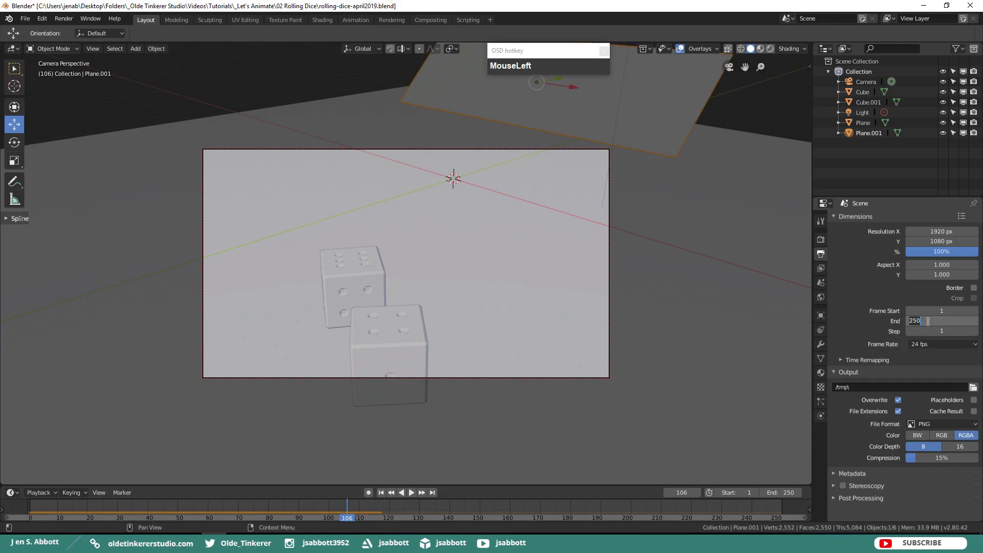
# Step: Set the scene End frame to 110 and choose AVI JPEG from the output file formats
pyautogui.press('KP_1')
pyautogui.press('KP_0')
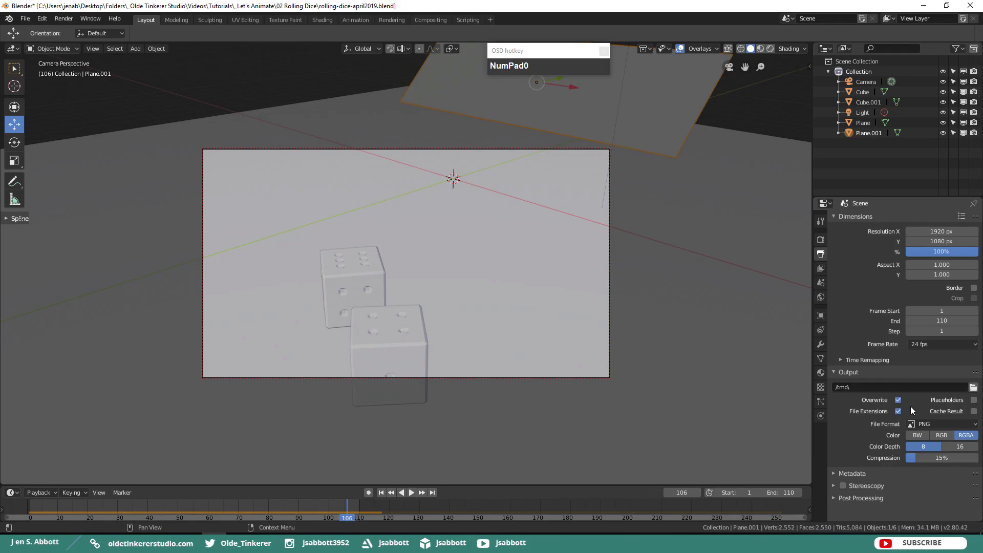
pyautogui.click(978, 429)
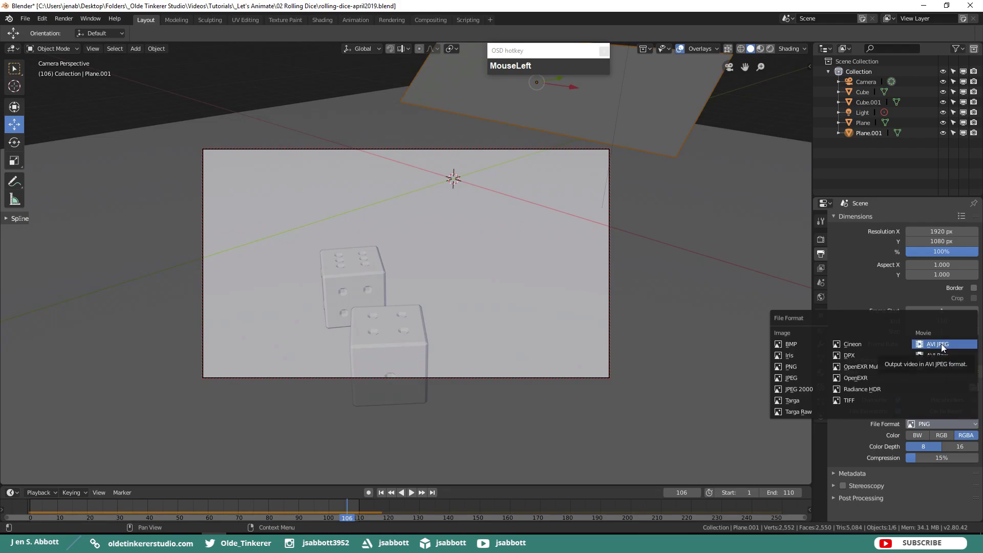